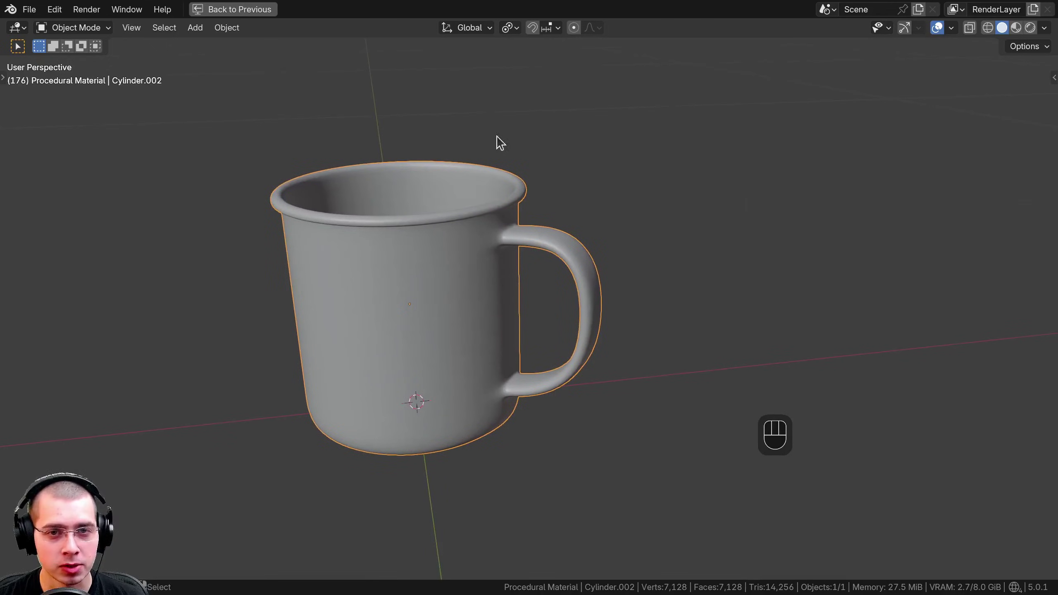
# Orbit around the mug and pull the view back to inspect it from all sides
pyautogui.moveTo(465, 382); pyautogui.dragTo(431, 389)
pyautogui.middleClick(448, 397)
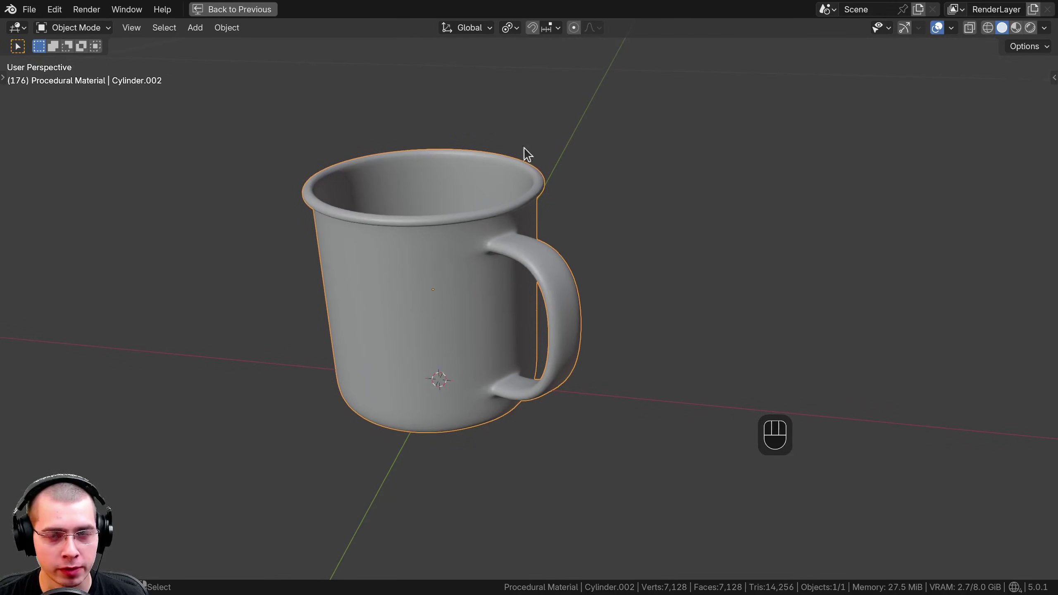
pyautogui.middleClick(528, 264)
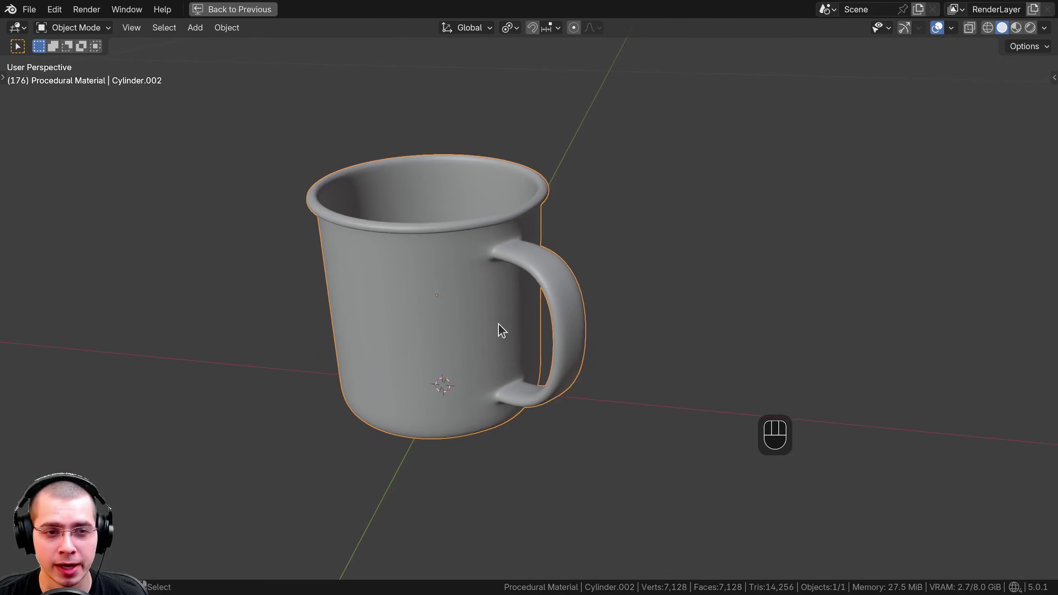
pyautogui.middleClick(517, 315)
pyautogui.moveTo(515, 299); pyautogui.dragTo(538, 301)
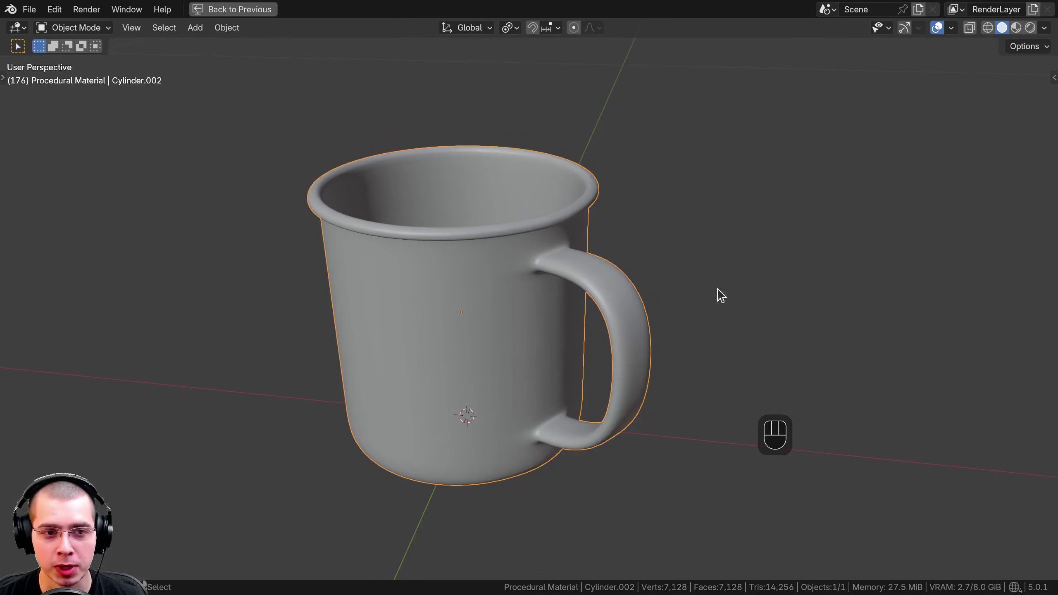
pyautogui.moveTo(484, 213); pyautogui.dragTo(537, 228)
pyautogui.middleClick(575, 214)
pyautogui.moveTo(572, 177); pyautogui.dragTo(568, 148)
pyautogui.middleClick(509, 233)
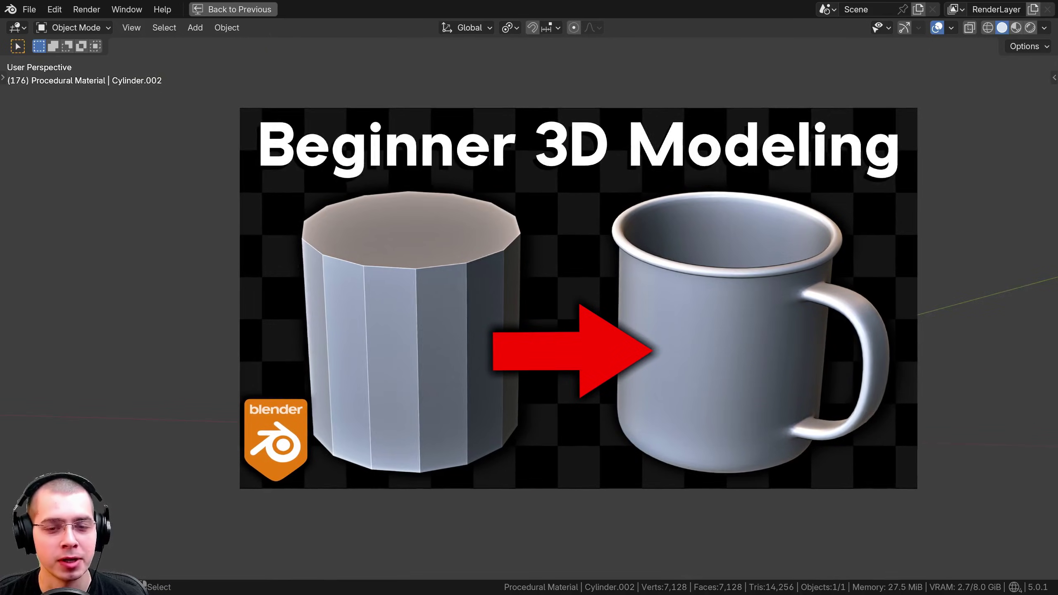
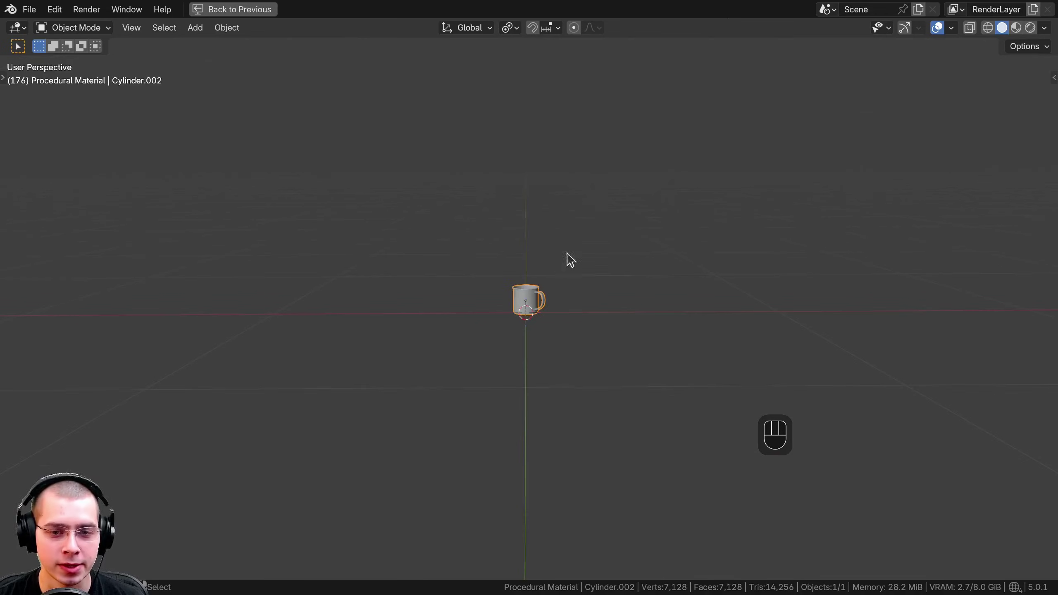
pyautogui.middleClick(542, 177)
# Add a test cube beside the mug, look it over, then delete it again
pyautogui.press('shift+a')
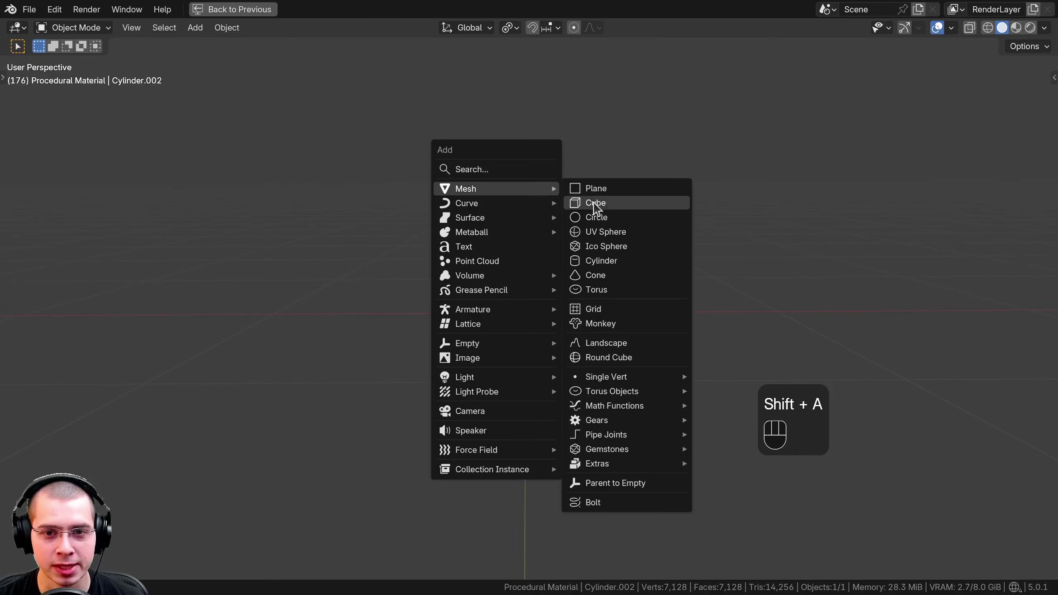
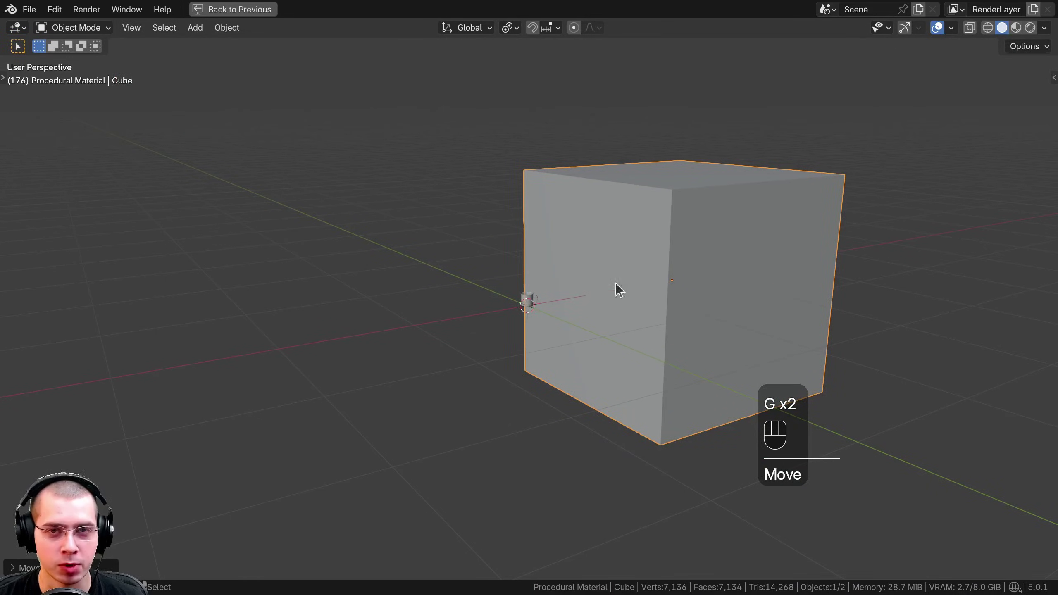
pyautogui.moveTo(562, 297); pyautogui.dragTo(542, 298)
pyautogui.middleClick(580, 308)
pyautogui.middleClick(583, 343)
pyautogui.middleClick(555, 328)
pyautogui.press('x')
pyautogui.press('Delete')
pyautogui.moveTo(477, 311); pyautogui.dragTo(488, 312)
pyautogui.press('KP_Decimal')
# Unhide everything, select the scene camera and look through it at the mug
pyautogui.moveTo(584, 268); pyautogui.dragTo(572, 311)
pyautogui.middleClick(559, 326)
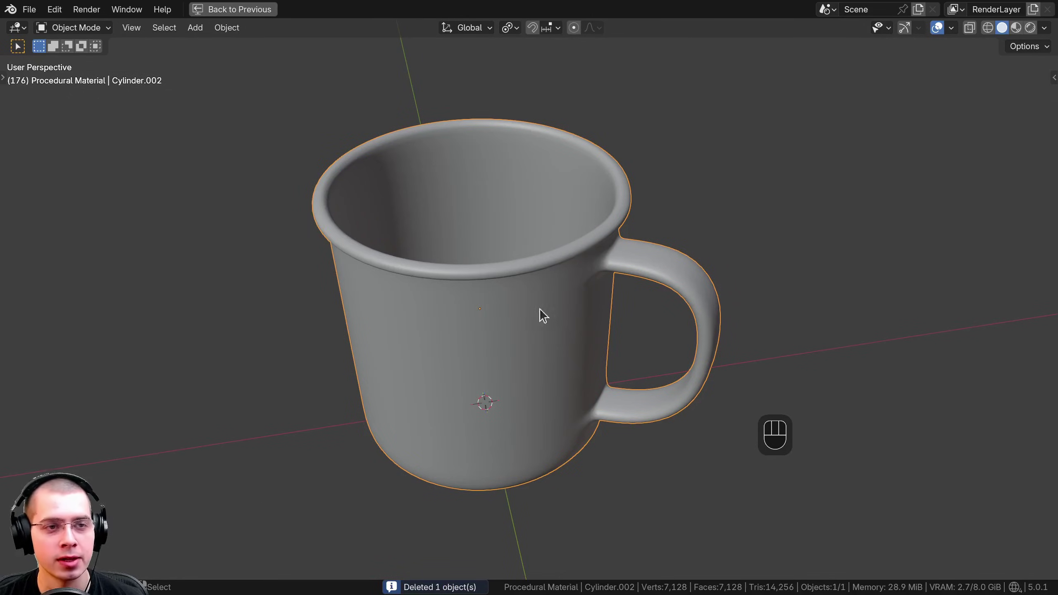
pyautogui.middleClick(375, 130)
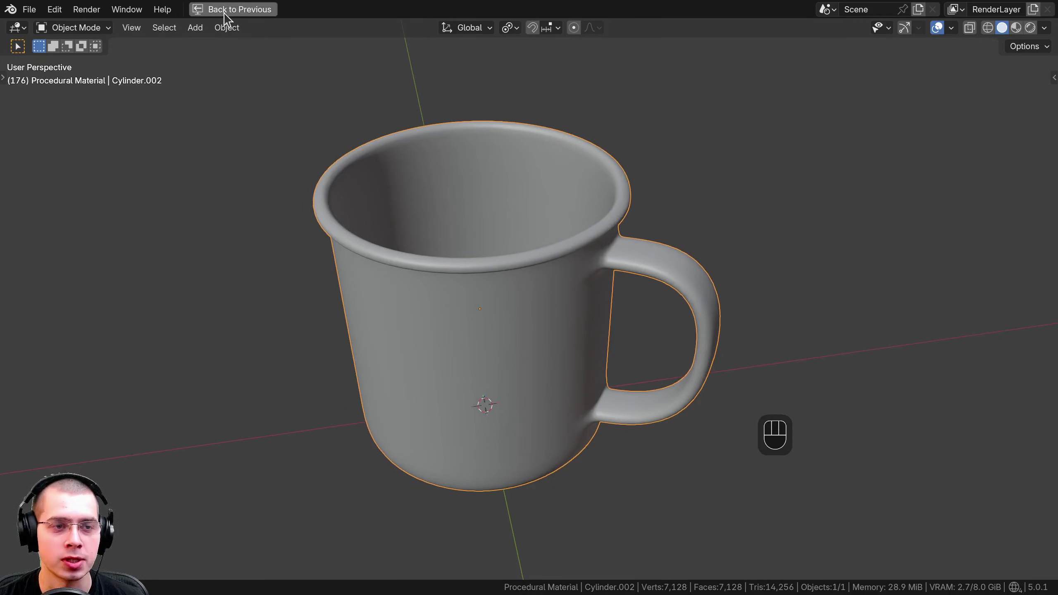
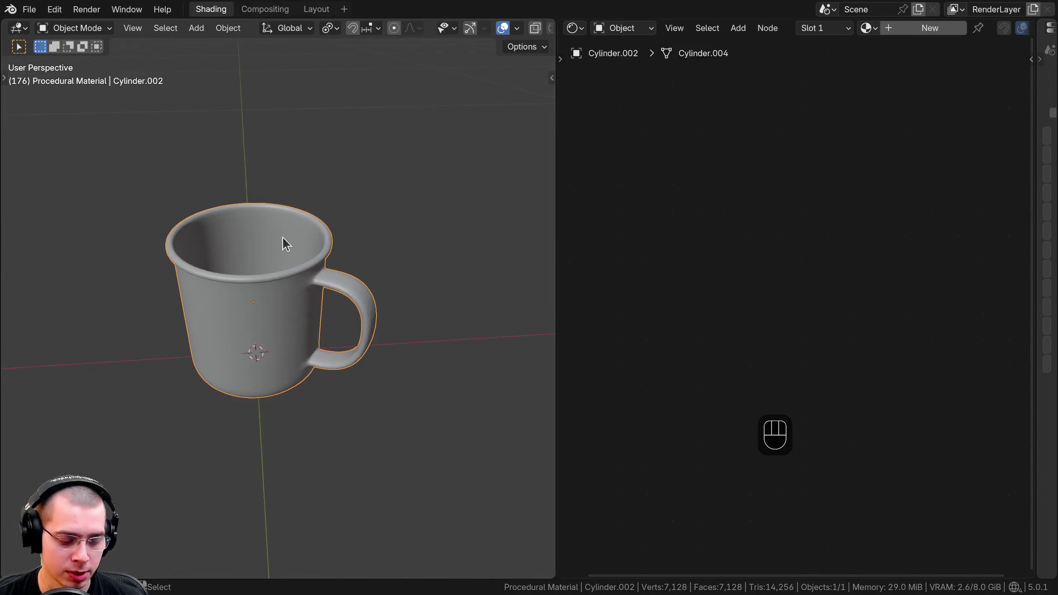
pyautogui.press('alt+h')
pyautogui.middleClick(265, 229)
pyautogui.press('a')
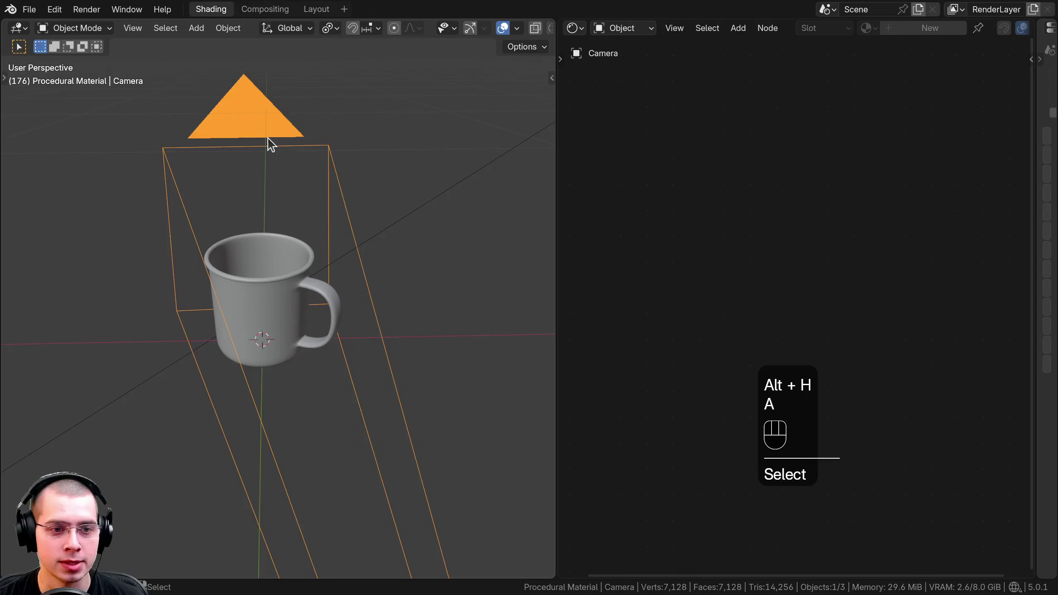
pyautogui.press('KP_0')
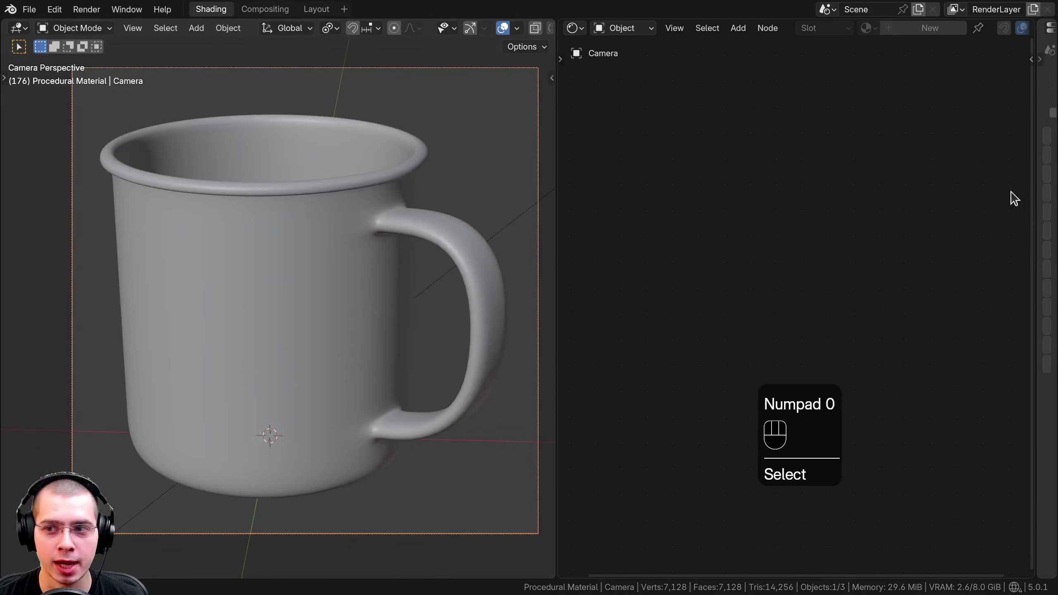
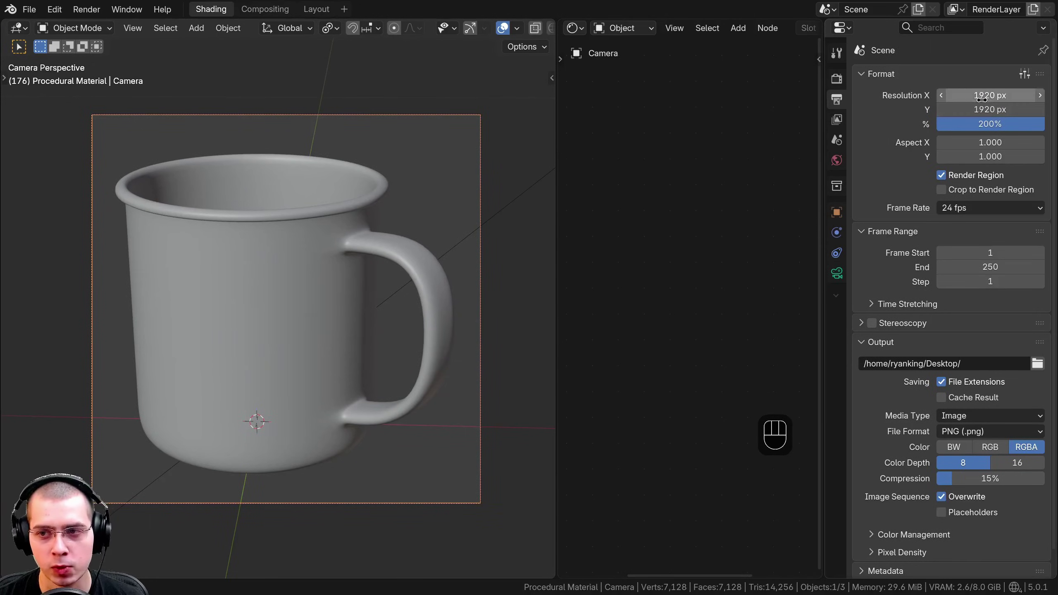
# Switch to the Shading workspace with Rendered viewport shading and orbit out toward the light
pyautogui.click(251, 5)
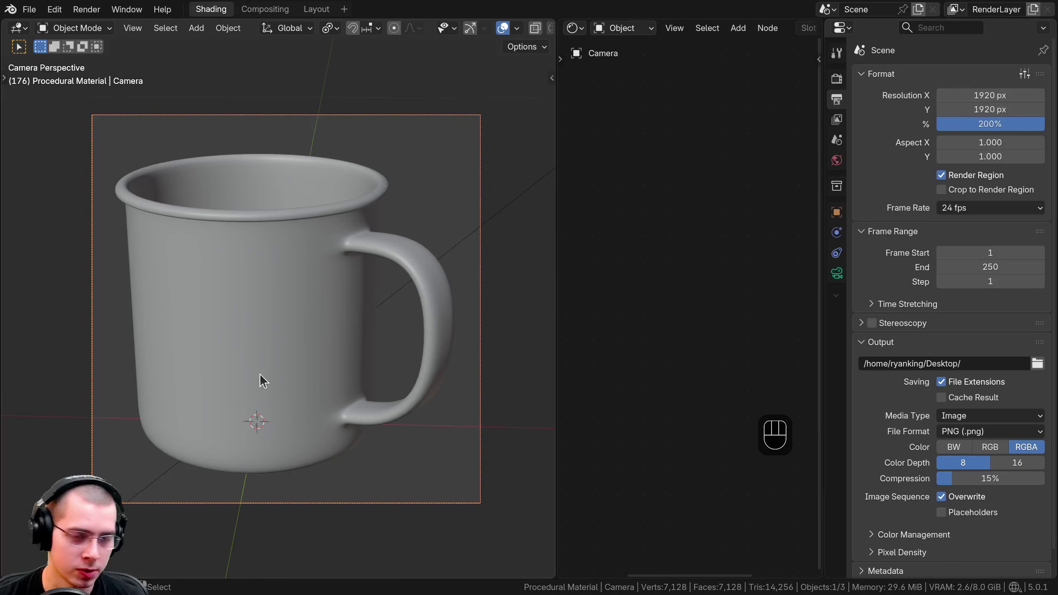
pyautogui.press('z')
pyautogui.moveTo(302, 379); pyautogui.dragTo(343, 348)
pyautogui.middleClick(326, 393)
# Inspect the Area light's Object Data settings, then return to the camera view
pyautogui.moveTo(380, 295); pyautogui.dragTo(409, 272)
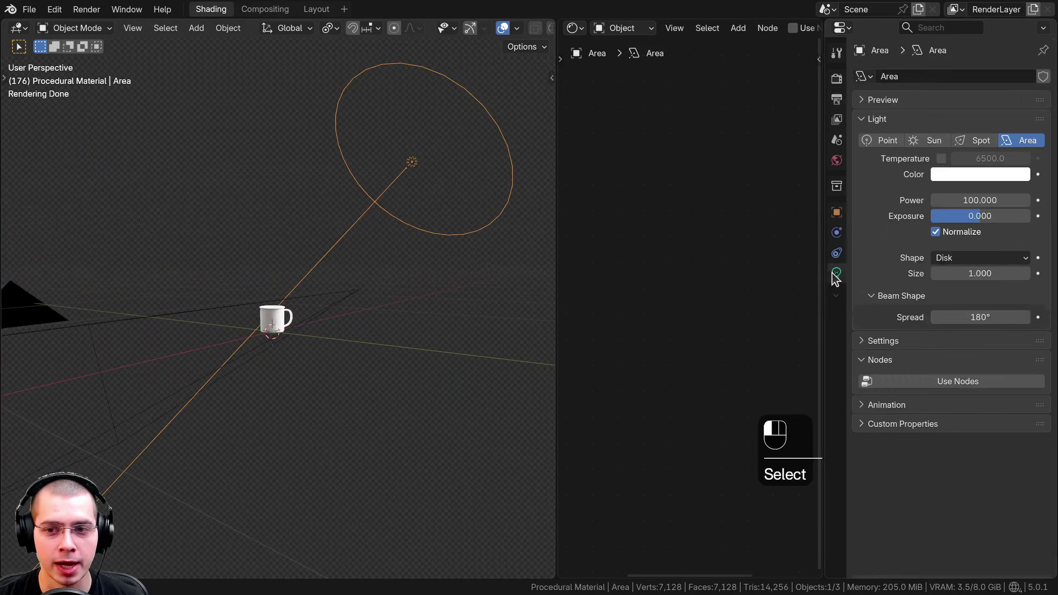
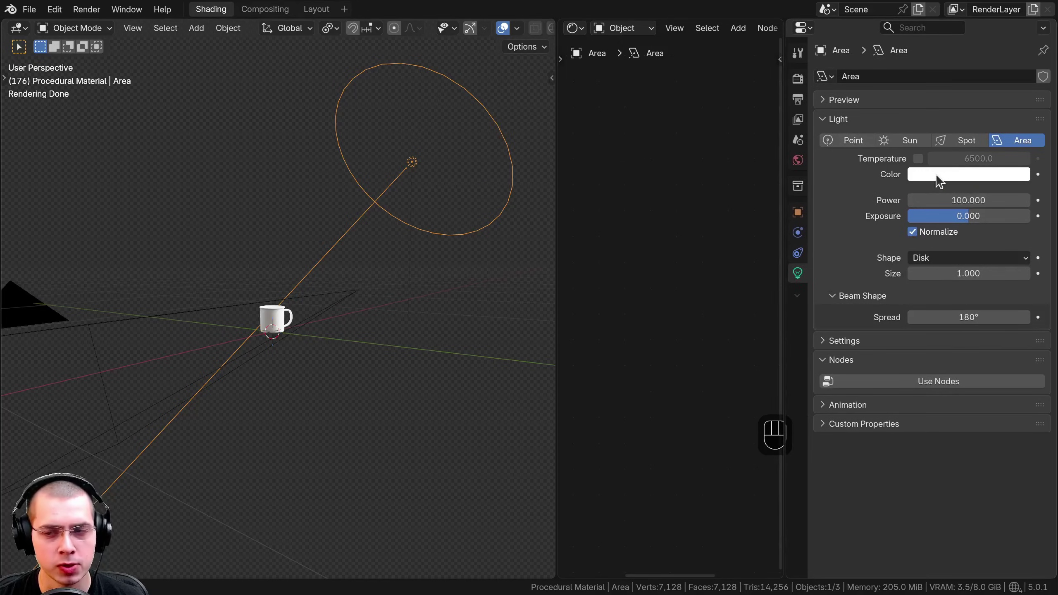
pyautogui.click(939, 179)
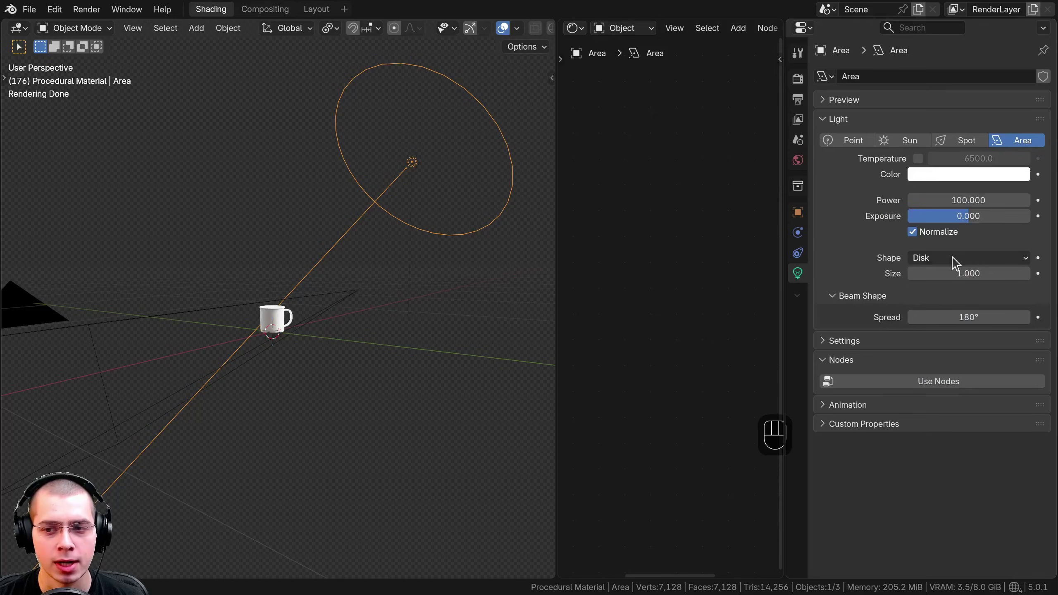
pyautogui.click(957, 262)
pyautogui.middleClick(279, 227)
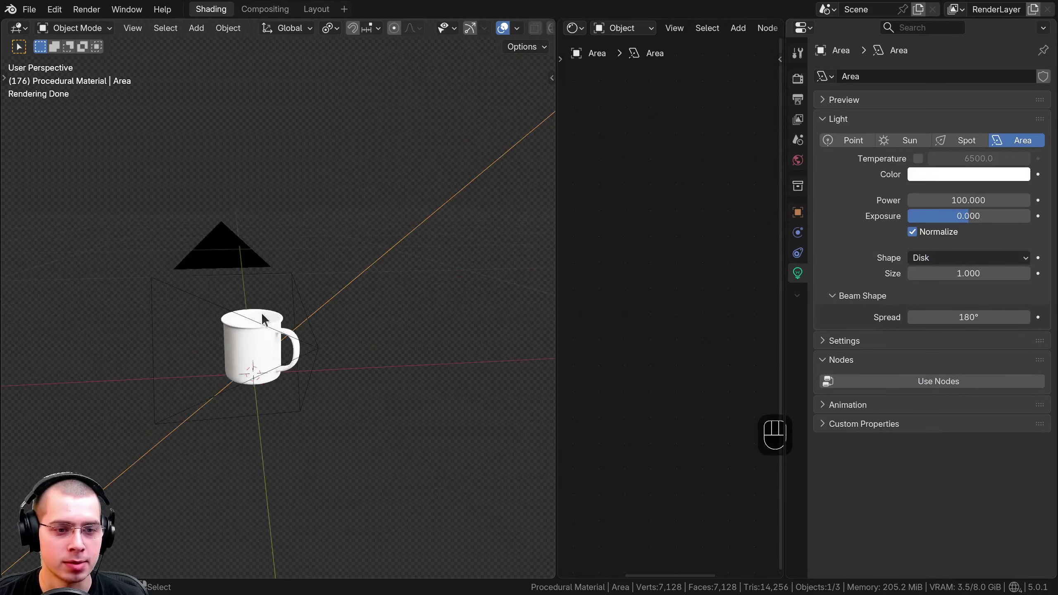
pyautogui.middleClick(263, 320)
pyautogui.press('KP_0')
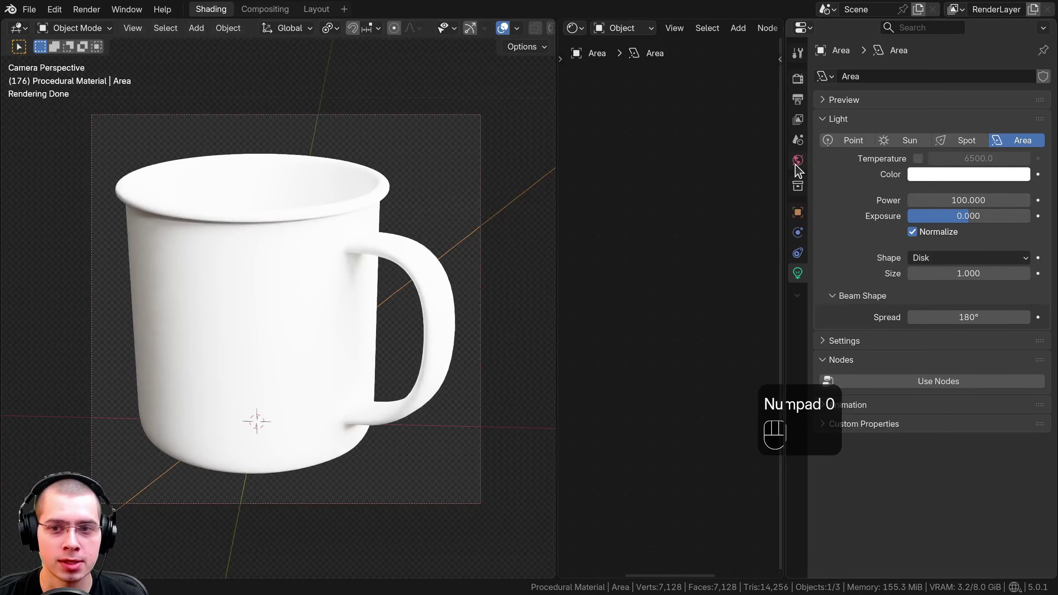
# Show the World properties with the machine_shop_02_1k.hdr environment as background
pyautogui.click(800, 169)
pyautogui.click(824, 120)
pyautogui.moveTo(867, 184); pyautogui.dragTo(858, 230)
pyautogui.moveTo(951, 184); pyautogui.dragTo(848, 236)
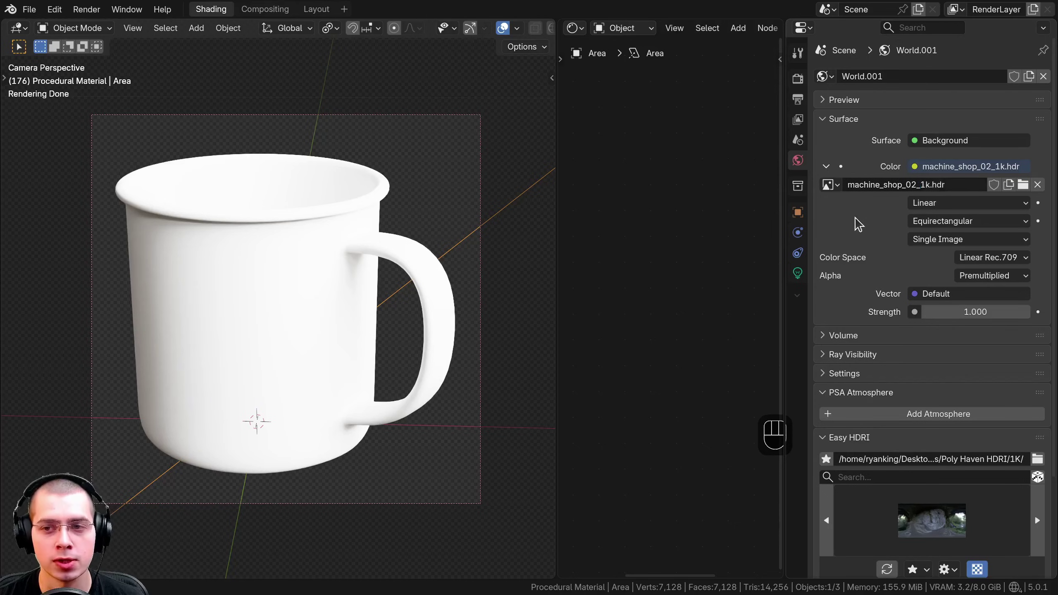
# Bring up the Render properties with Cycles on GPU Compute
pyautogui.click(839, 445)
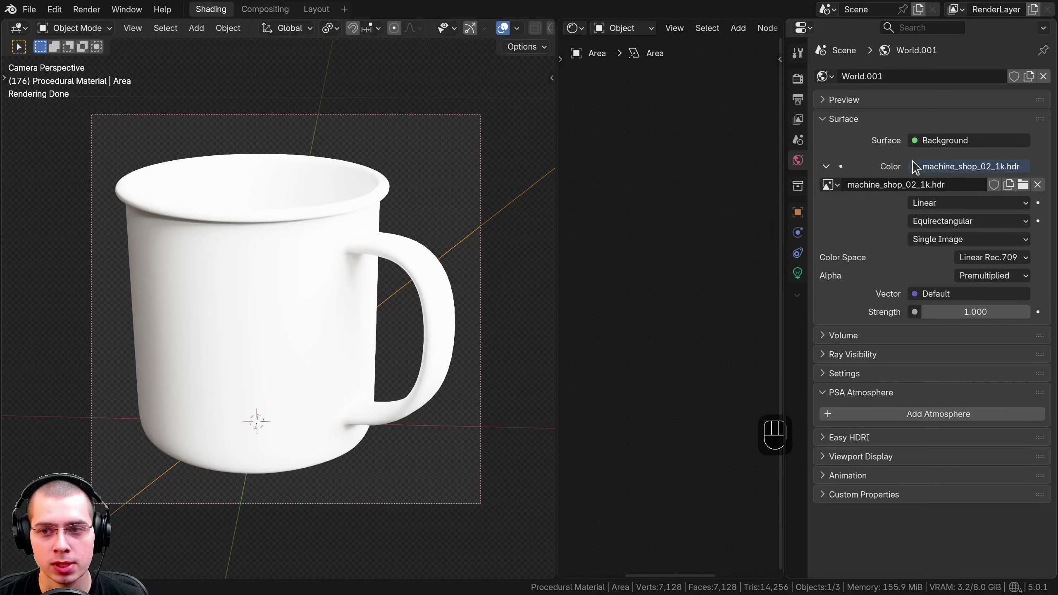
pyautogui.moveTo(920, 173); pyautogui.dragTo(901, 118)
pyautogui.click(411, 5)
pyautogui.click(803, 88)
pyautogui.click(830, 274)
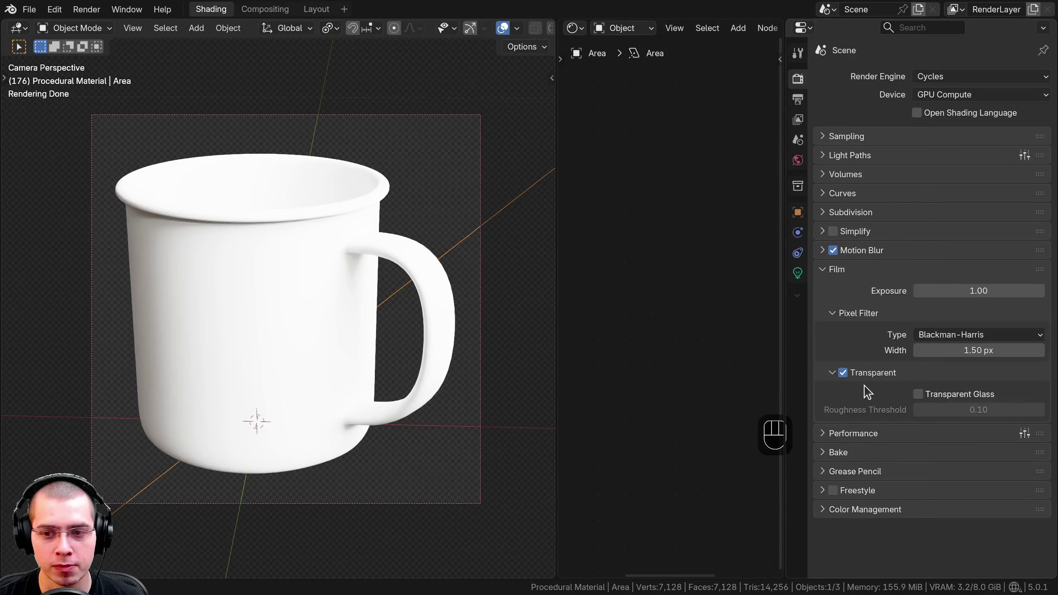
# Toggle Film > Transparent off and on, collapse Film and expand Color Management
pyautogui.click(848, 378)
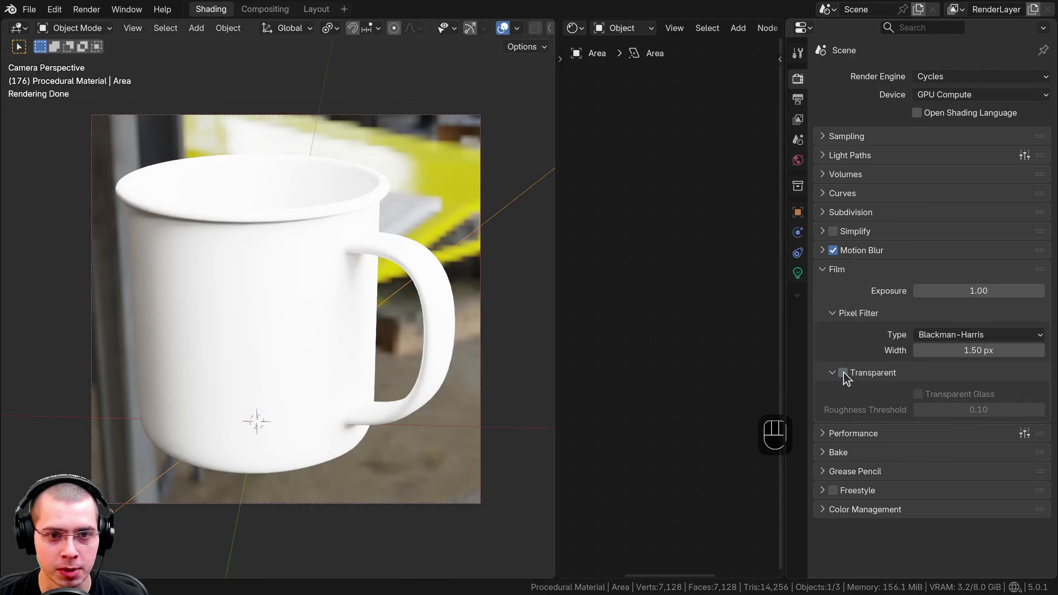
pyautogui.click(850, 378)
pyautogui.doubleClick(848, 378)
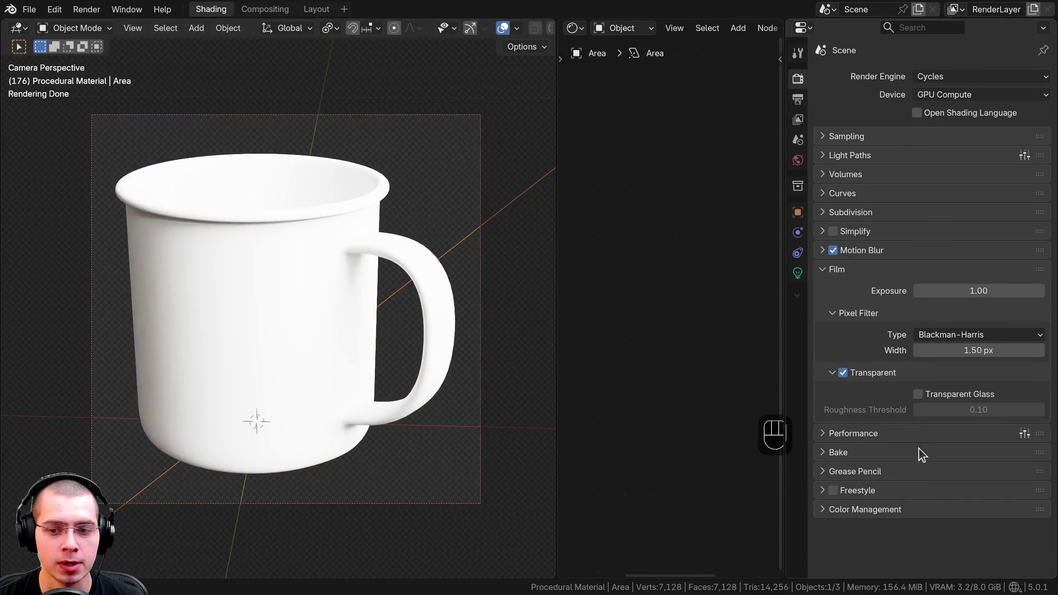
pyautogui.click(847, 513)
pyautogui.moveTo(832, 279); pyautogui.dragTo(830, 349)
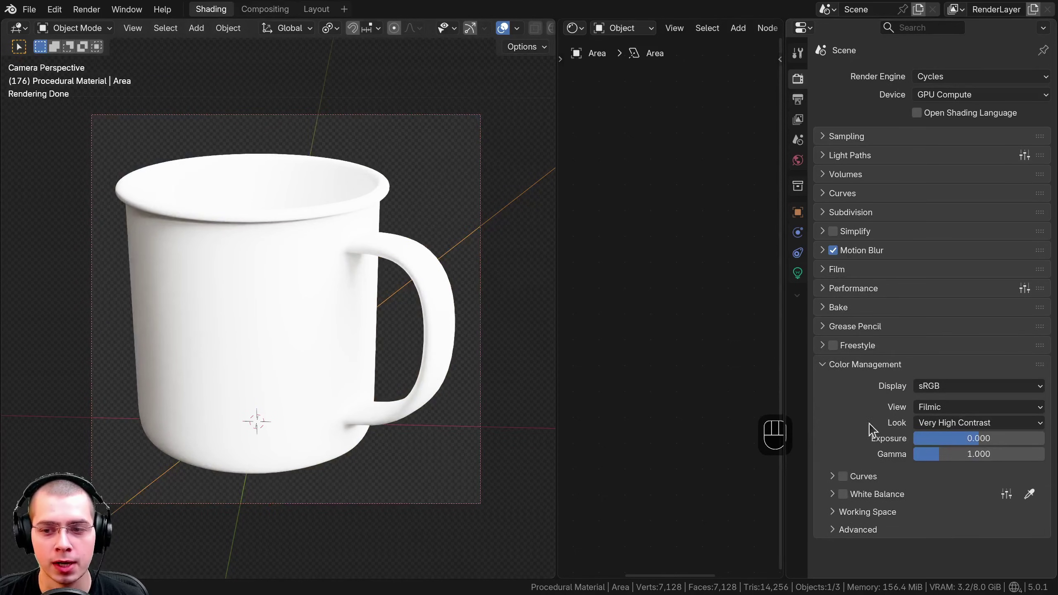
pyautogui.click(941, 416)
pyautogui.click(942, 426)
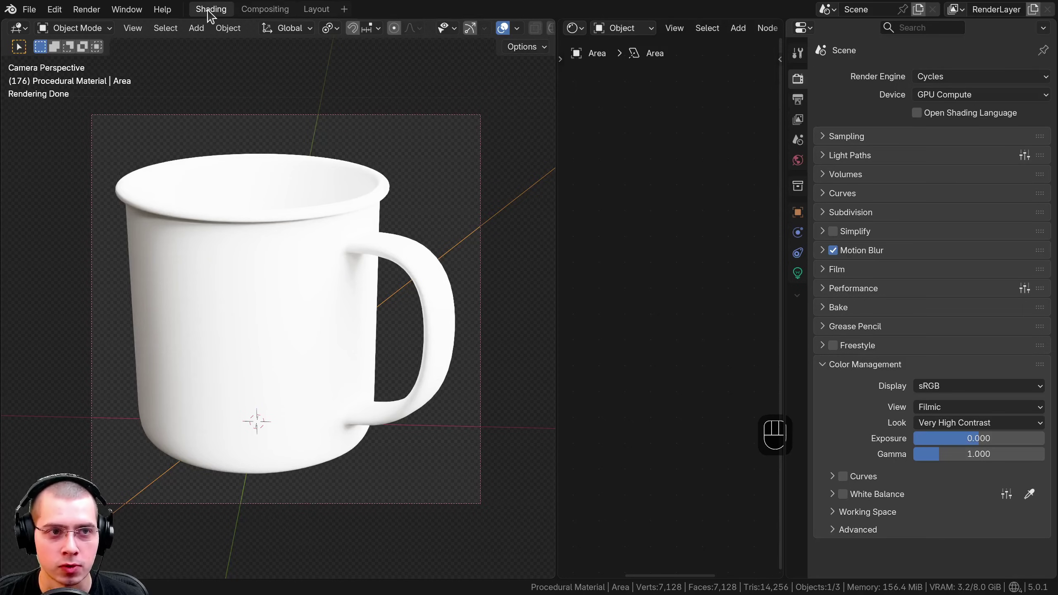
# Select the mug and lay out its Speckled Enamel material in the shader editor
pyautogui.click(211, 15)
pyautogui.rightClick(299, 243)
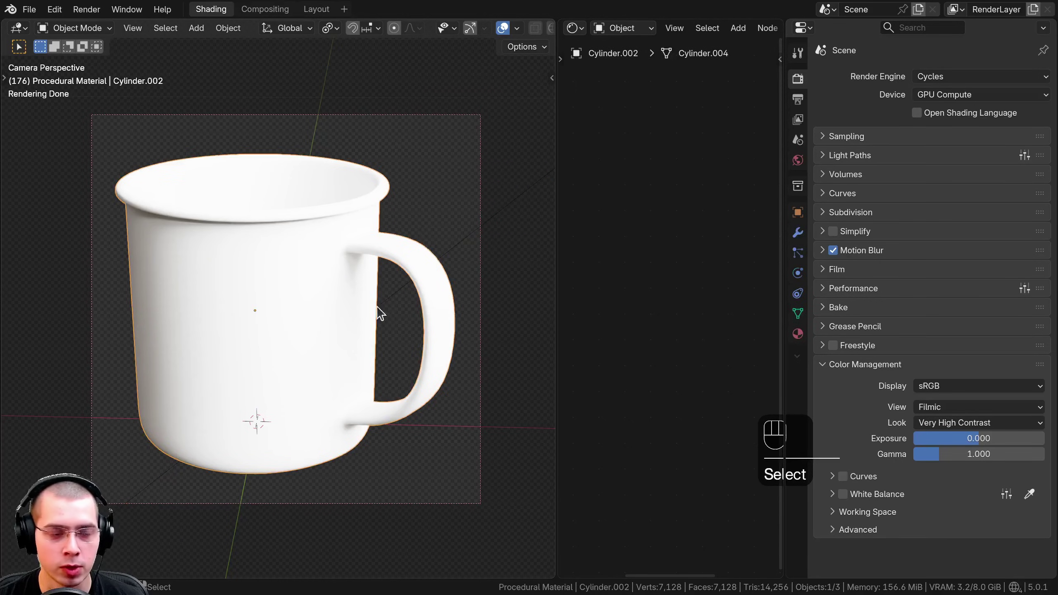
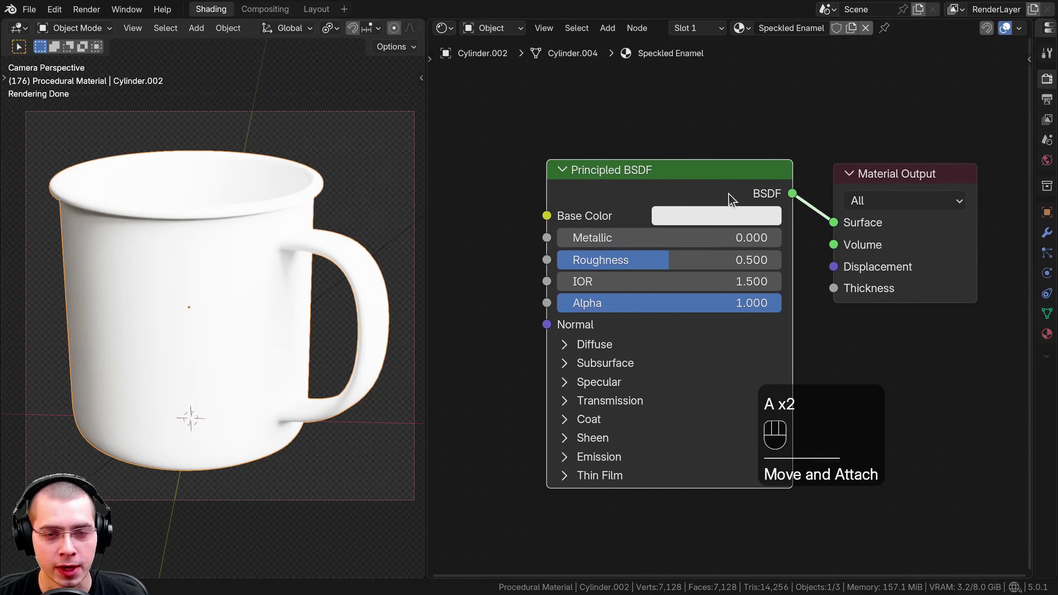
pyautogui.middleClick(597, 181)
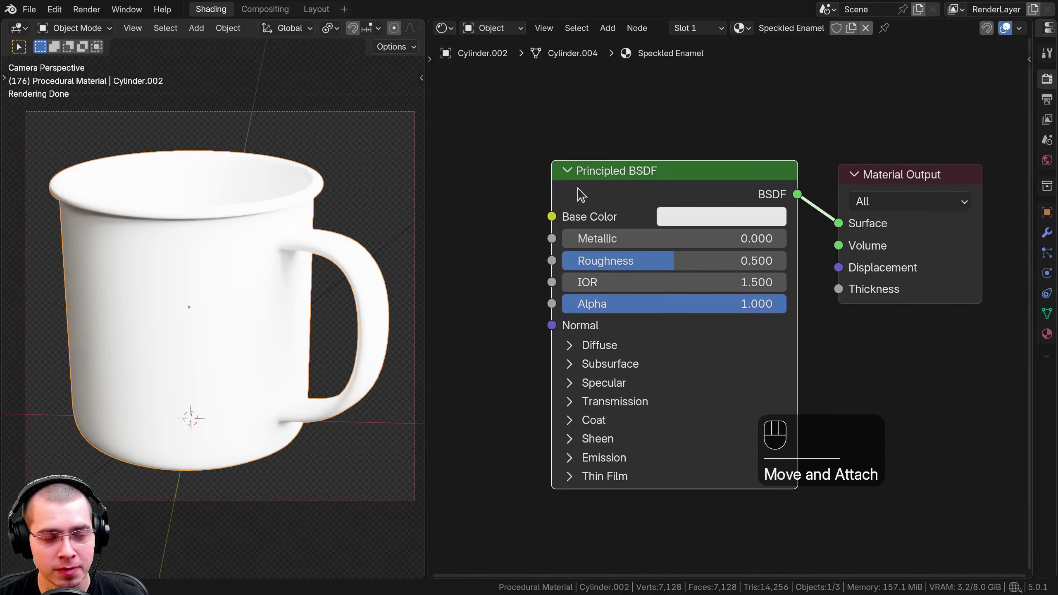
pyautogui.moveTo(62, 16); pyautogui.dragTo(266, 98)
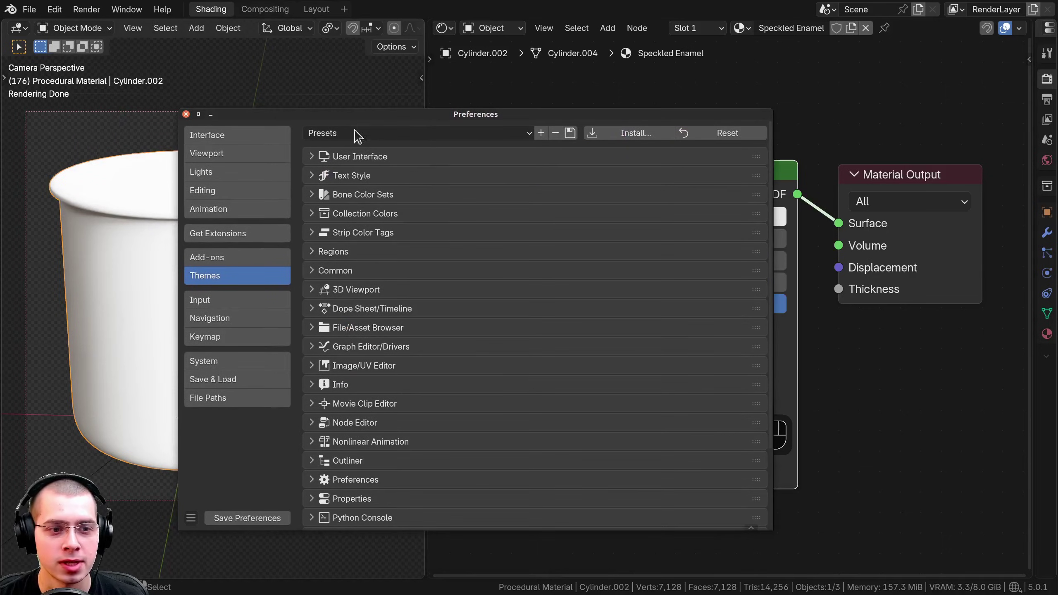
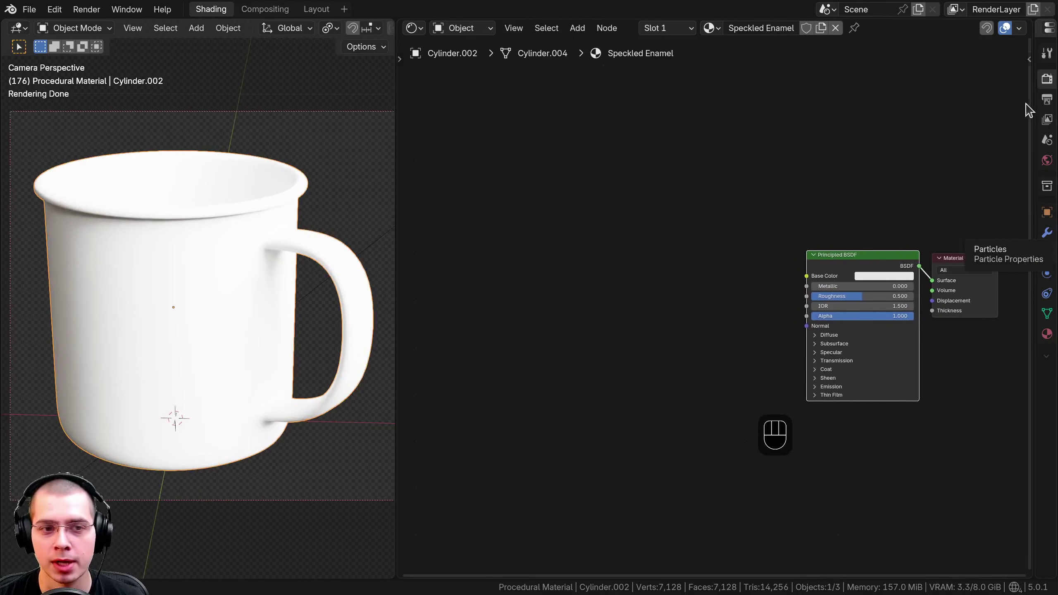
# Add a Voronoi texture (Scale 1000, Detail 10) fed by Texture Coordinate Object through a Mapping node
pyautogui.press('shift+a')
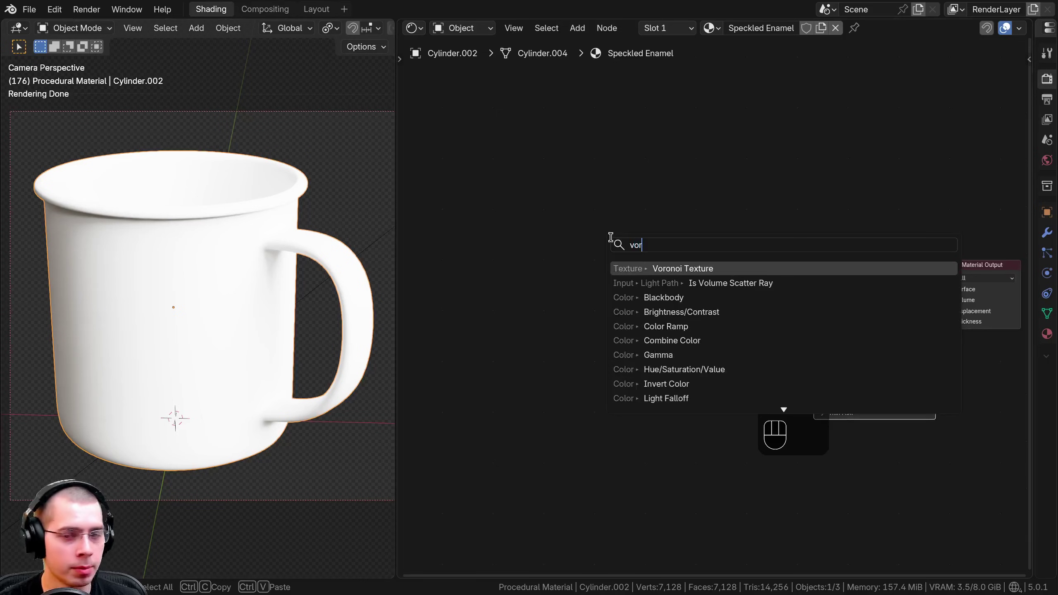
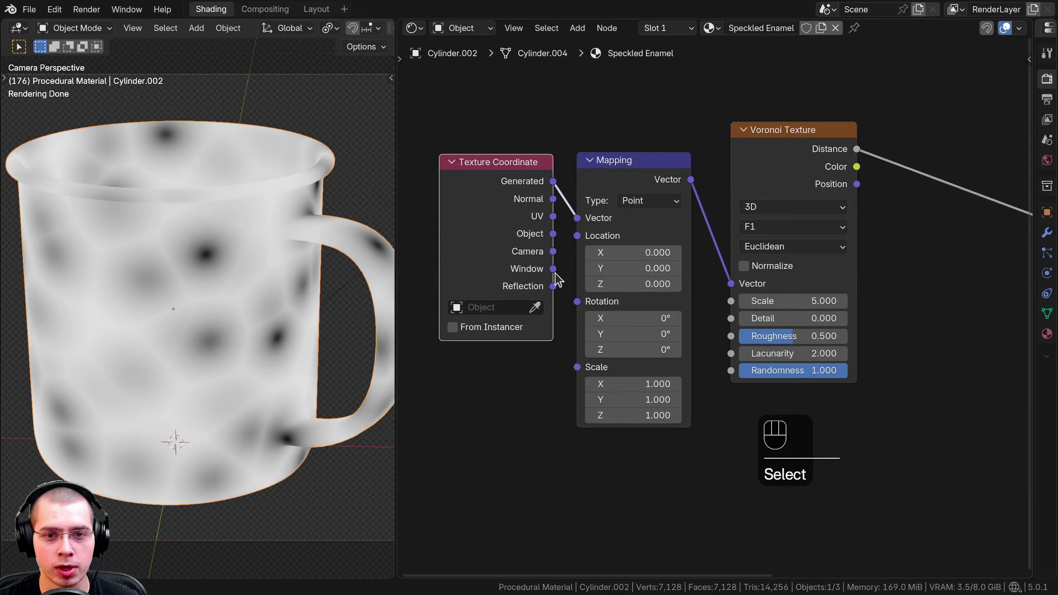
pyautogui.click(516, 235)
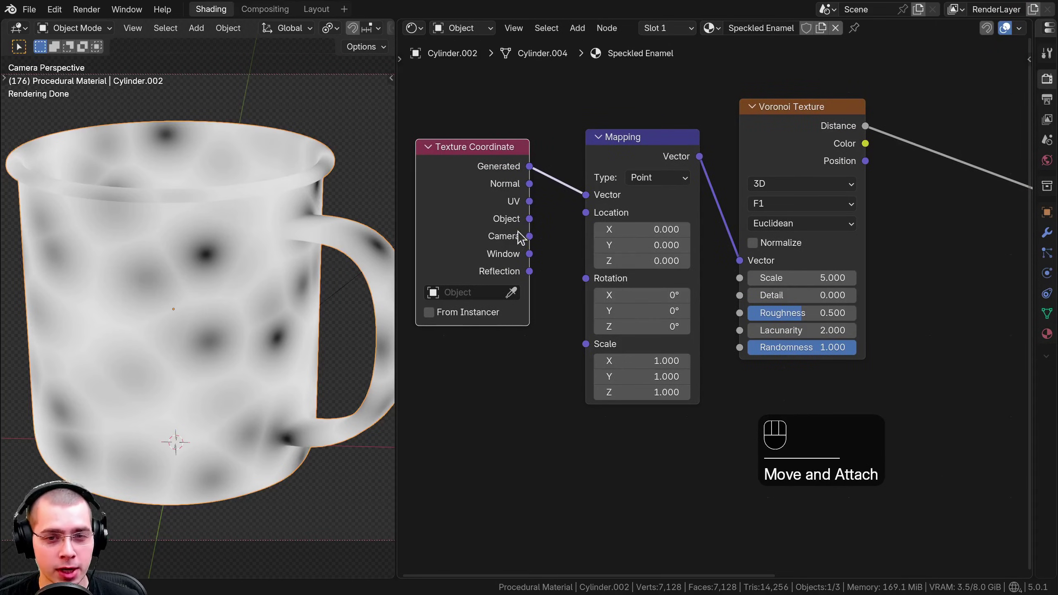
pyautogui.moveTo(534, 226); pyautogui.dragTo(586, 201)
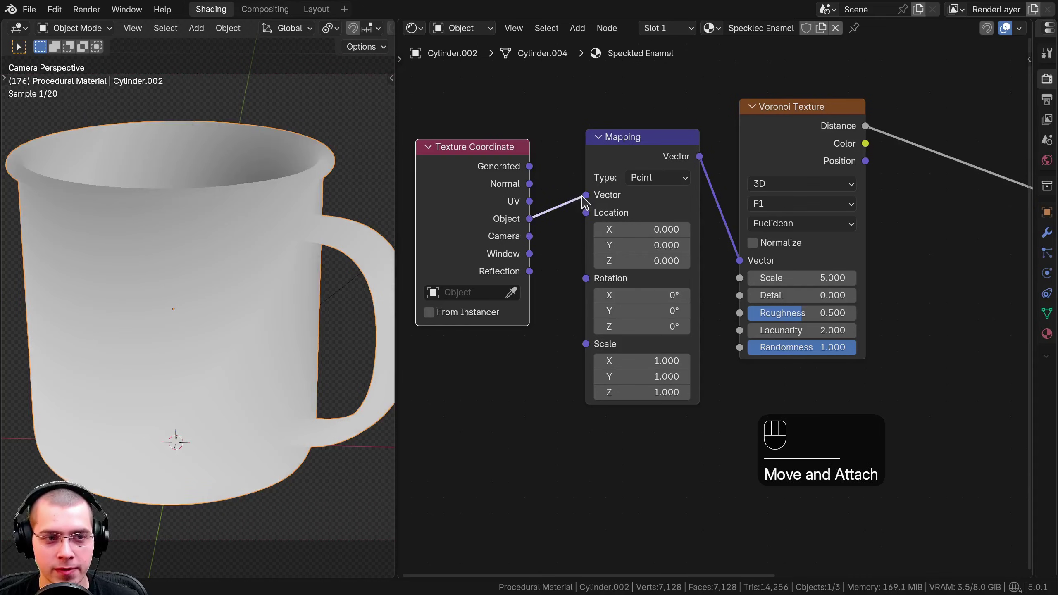
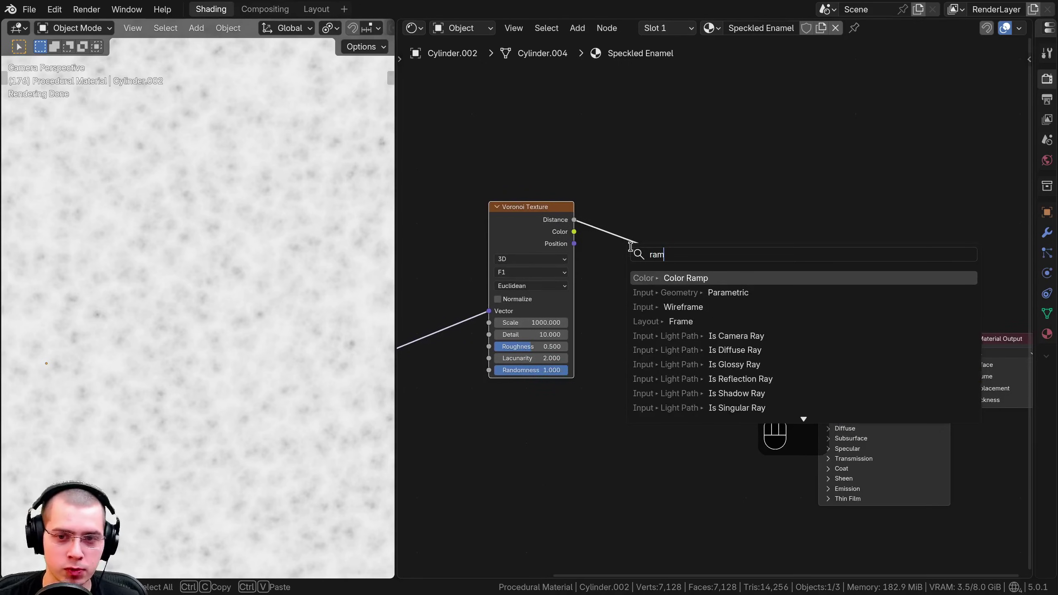
# Drop a Color Ramp on the Voronoi Distance link and pull both stops inward to about 0.10 for tiny specks
pyautogui.press('shift+a')
pyautogui.click(615, 210)
pyautogui.click(649, 223)
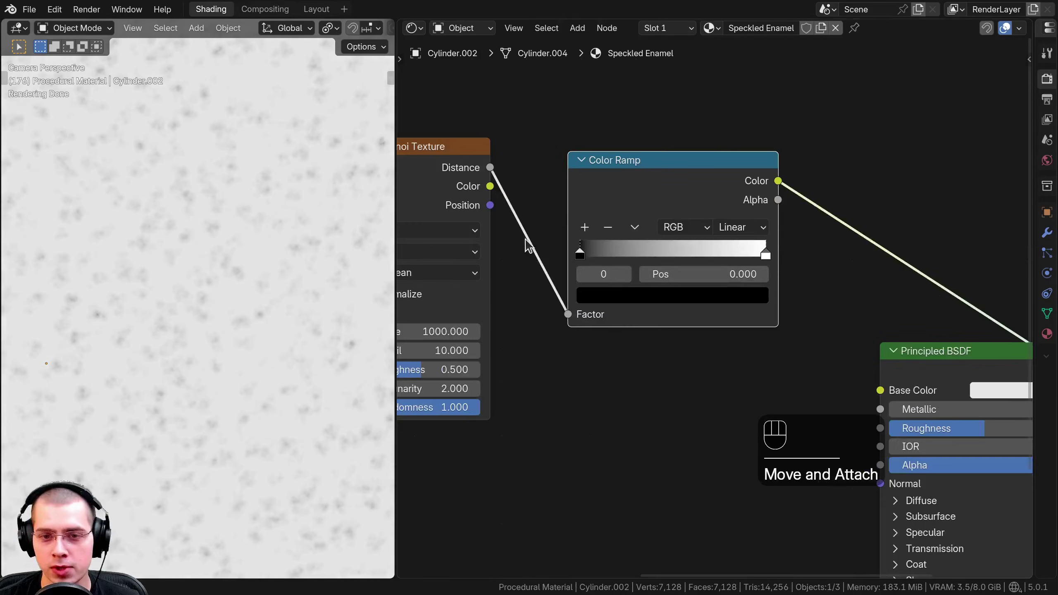
pyautogui.moveTo(587, 254); pyautogui.dragTo(648, 249)
pyautogui.moveTo(756, 250); pyautogui.dragTo(642, 254)
pyautogui.click(609, 254)
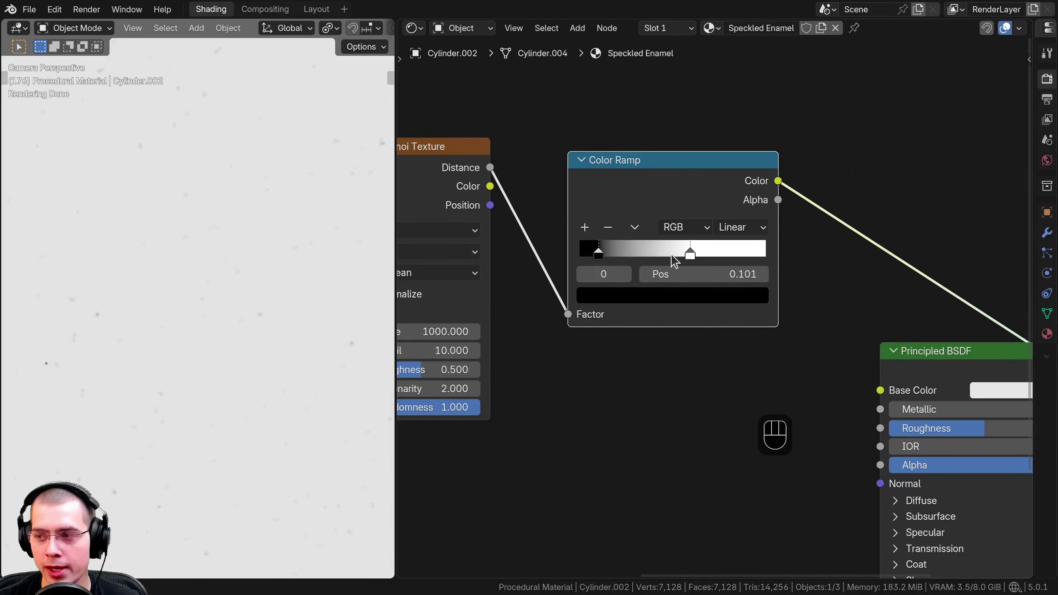
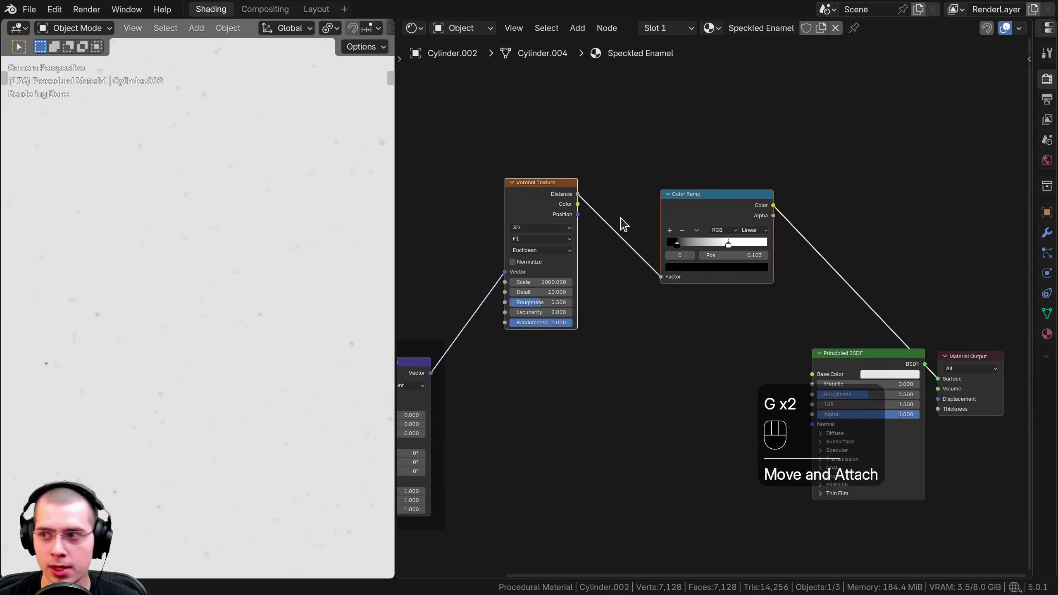
# Frame the Voronoi and Color Ramp pair, label it Small Speckles and reposition it
pyautogui.press('f')
pyautogui.press('l')
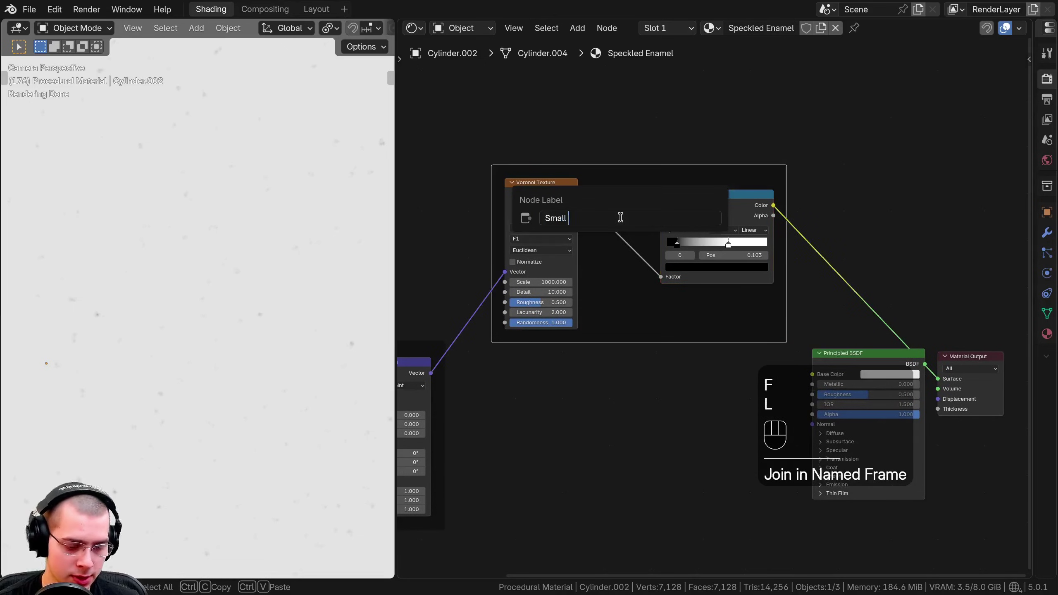
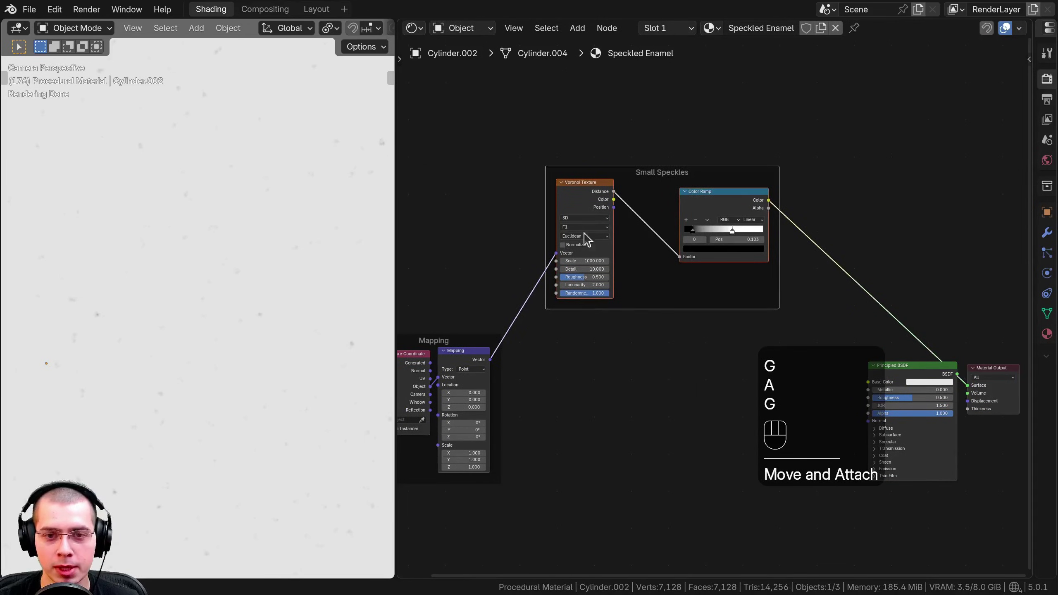
pyautogui.press('a')
pyautogui.click(520, 113)
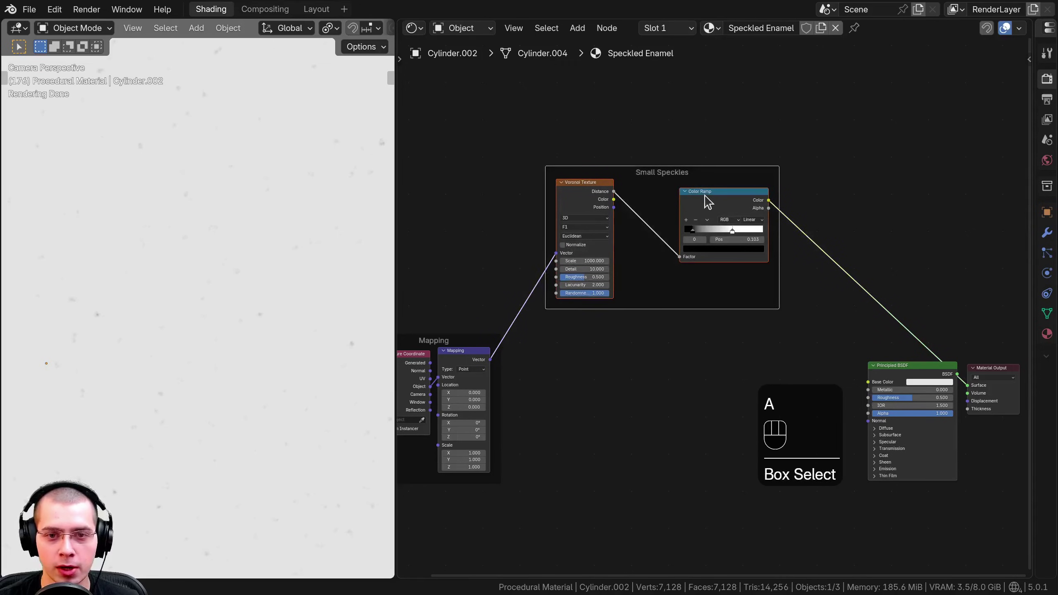
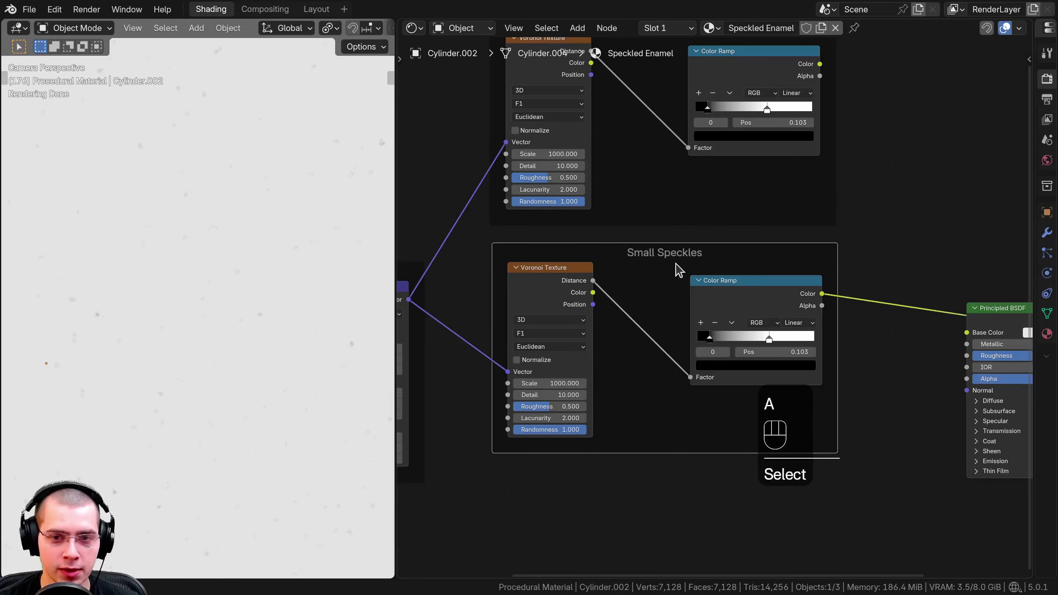
# Duplicate the frame and relabel the copy Large Speckles
pyautogui.press('F2')
pyautogui.press('Right')
pyautogui.press('Right')
pyautogui.press('Right')
pyautogui.press('BackSpace')
pyautogui.press('BackSpace')
pyautogui.press('BackSpace')
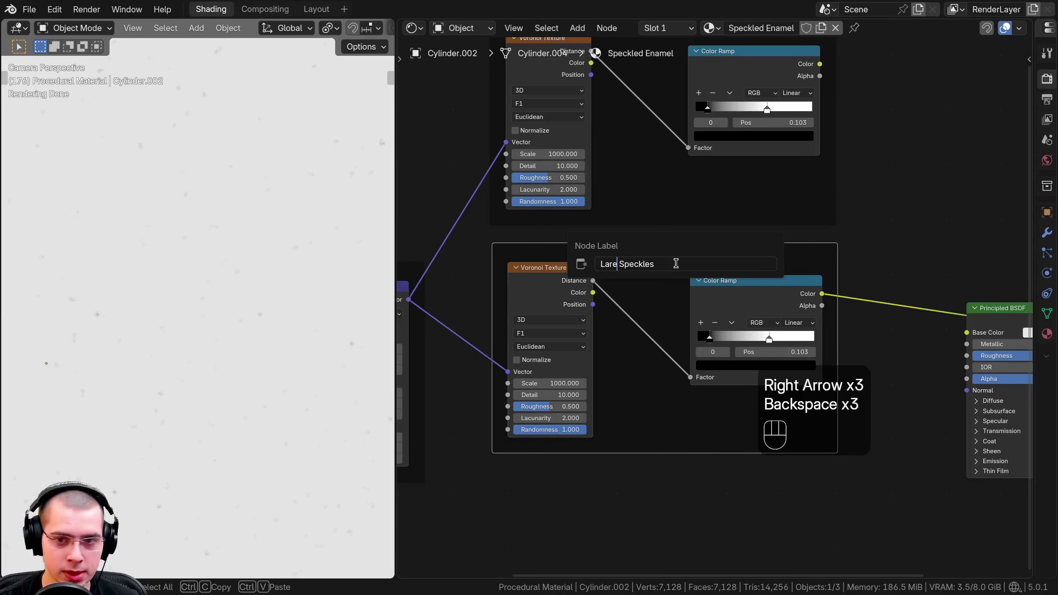
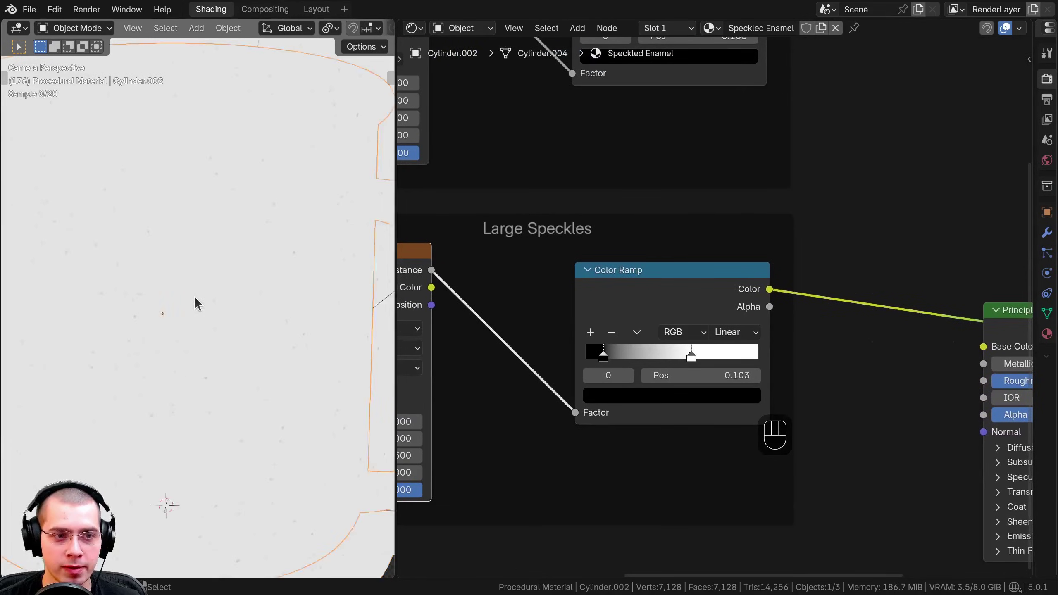
# Set the Large Speckles Voronoi scale to 400 and move its ramp stop to 0.352
pyautogui.moveTo(592, 361); pyautogui.dragTo(591, 363)
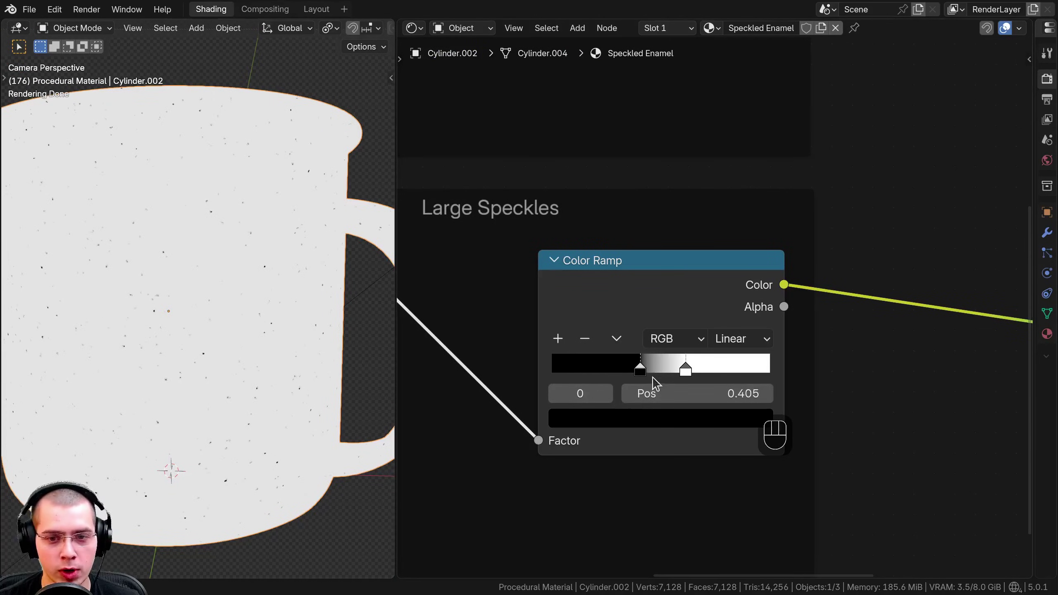
pyautogui.moveTo(647, 370); pyautogui.dragTo(646, 376)
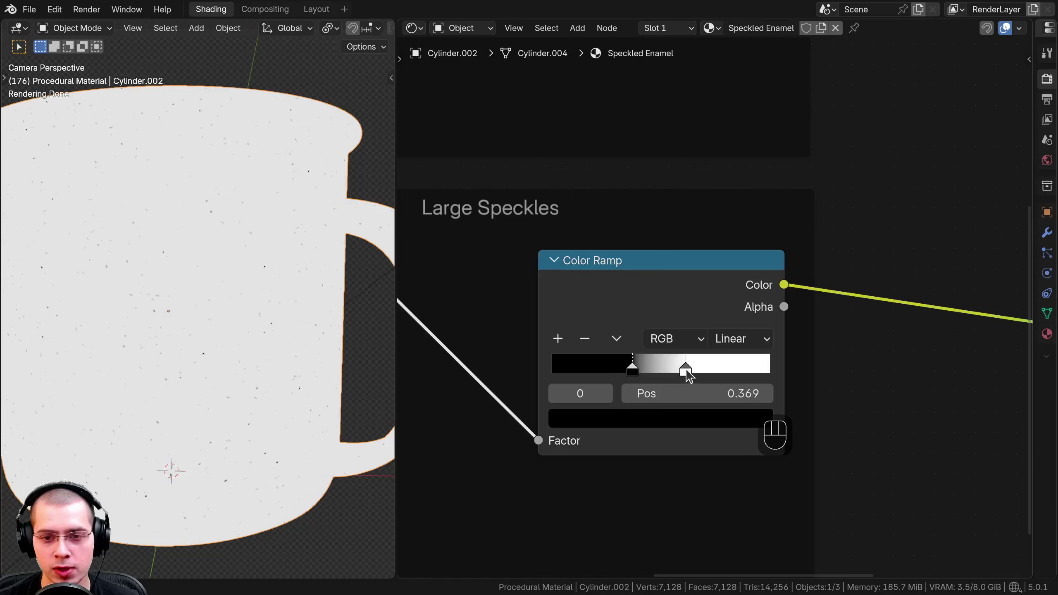
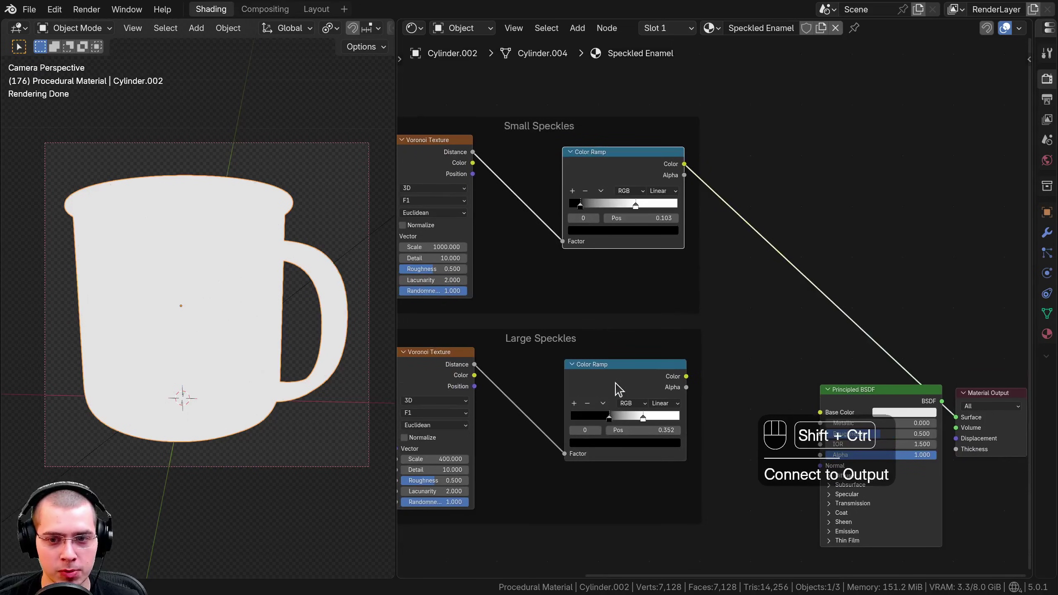
pyautogui.click(622, 388)
# Combine both ramp Colors through a Mix Color node set to Darken feeding the shader
pyautogui.click(899, 399)
pyautogui.press('g')
pyautogui.click(939, 444)
pyautogui.press('a')
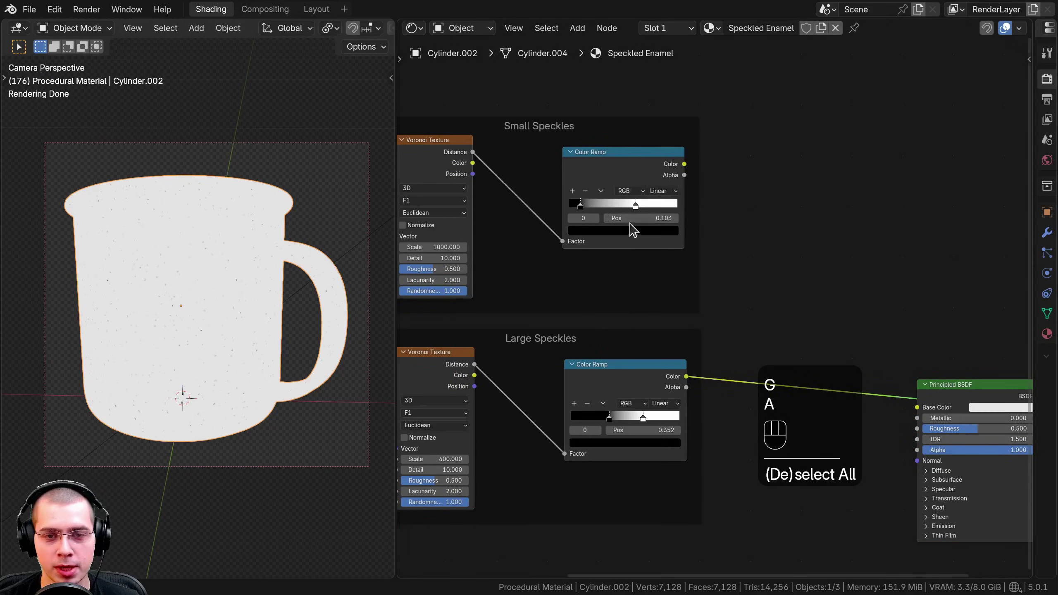
pyautogui.click(615, 170)
pyautogui.click(604, 391)
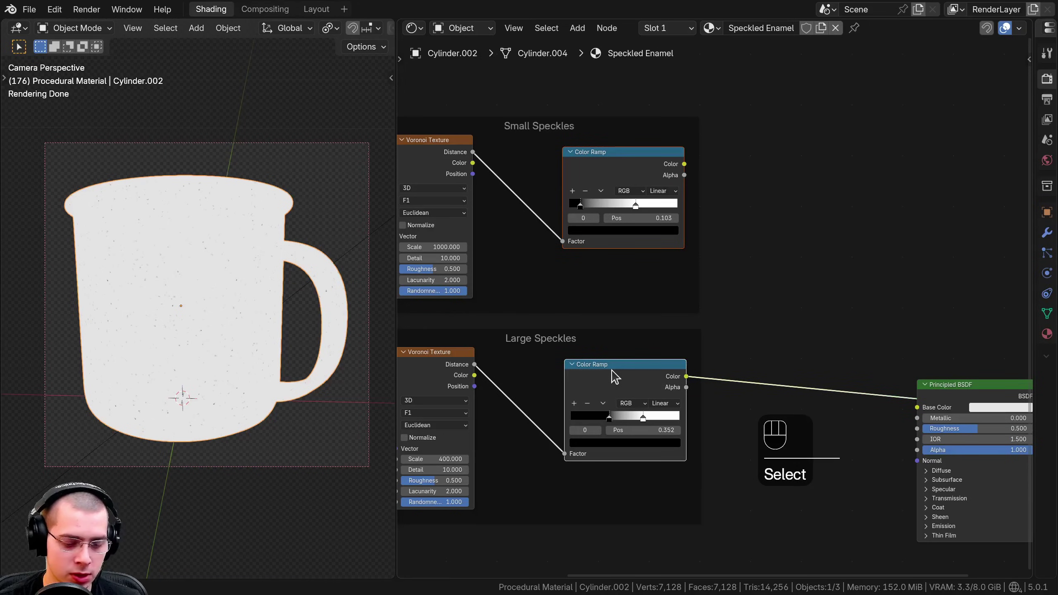
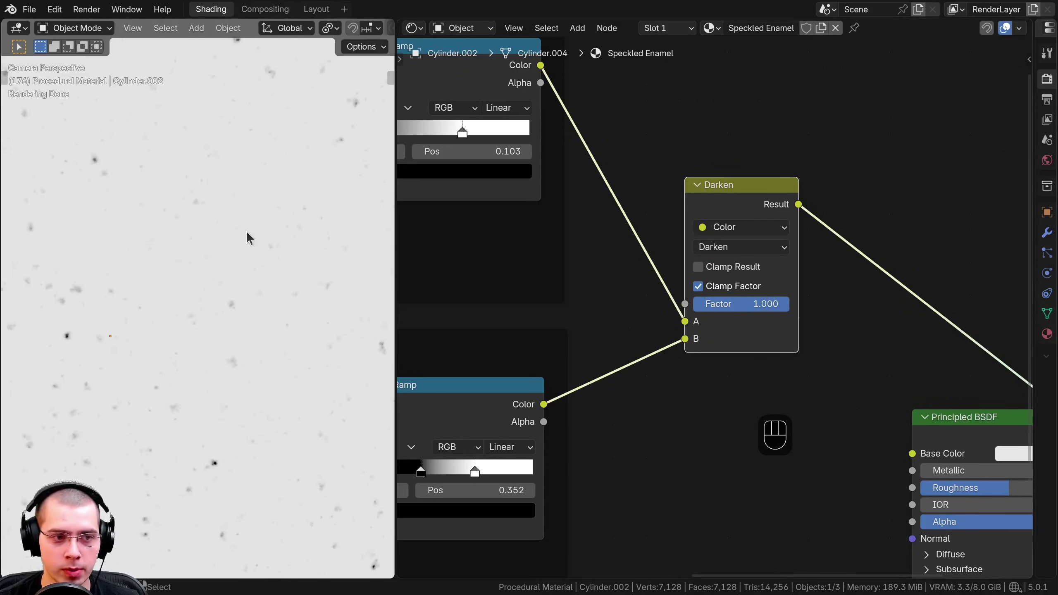
# Check the speckles up close, then wire the Darken result into a new Mix node's Factor
pyautogui.moveTo(202, 318); pyautogui.dragTo(219, 329)
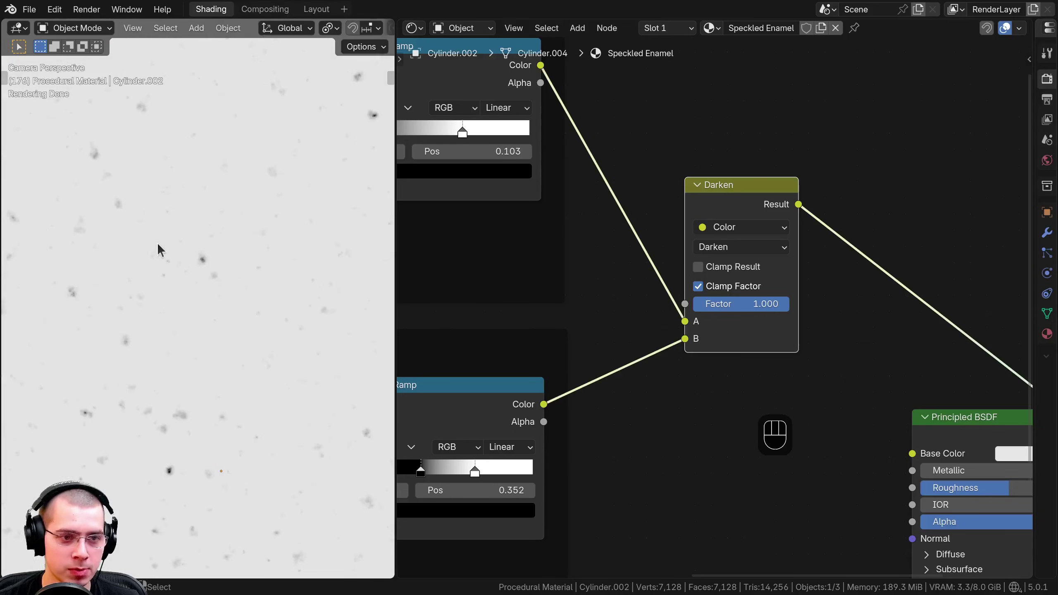
pyautogui.middleClick(193, 246)
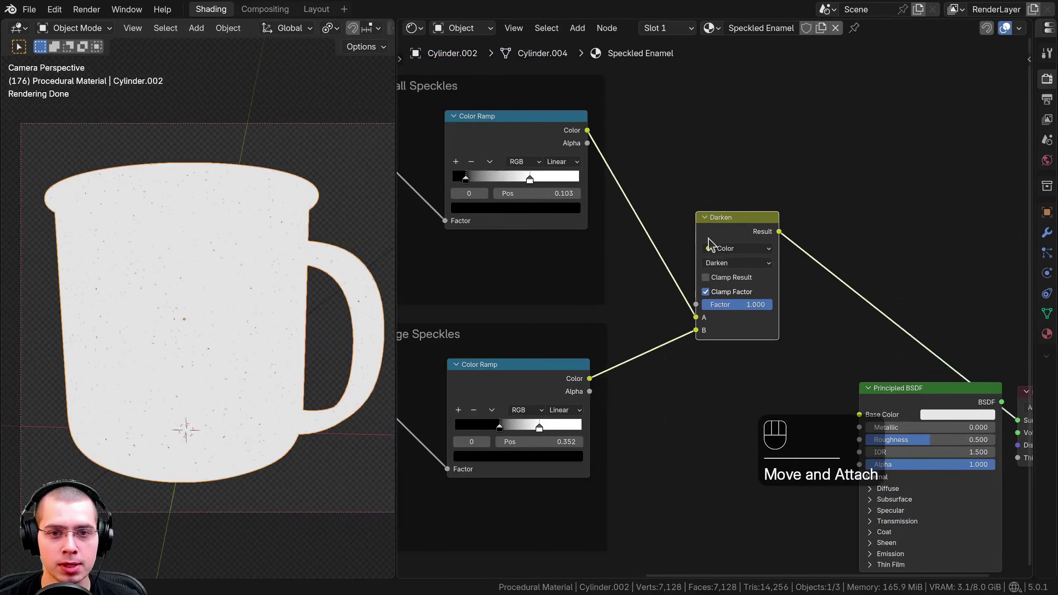
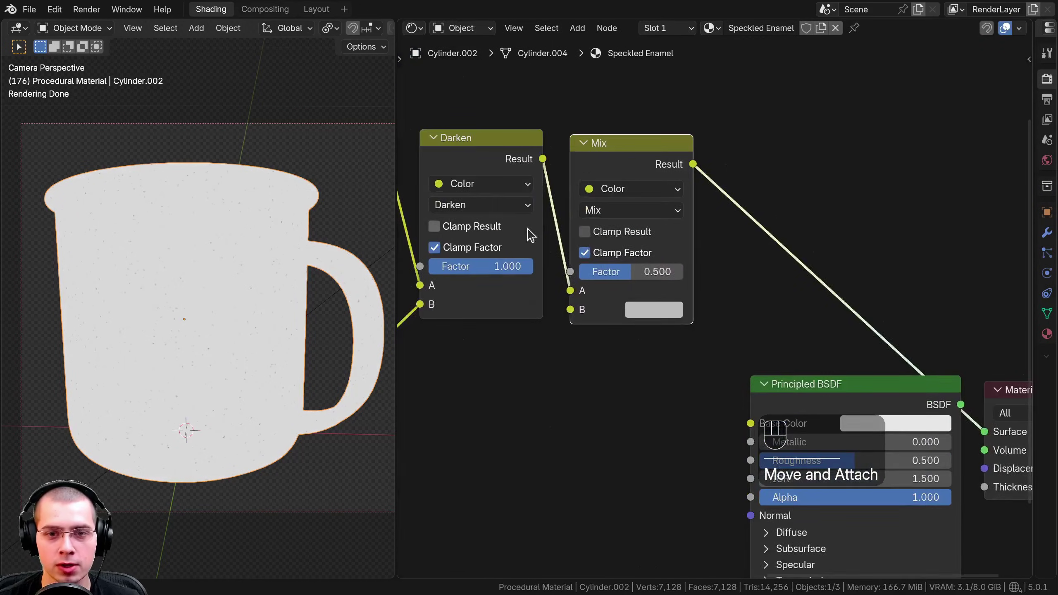
pyautogui.moveTo(557, 302); pyautogui.dragTo(578, 281)
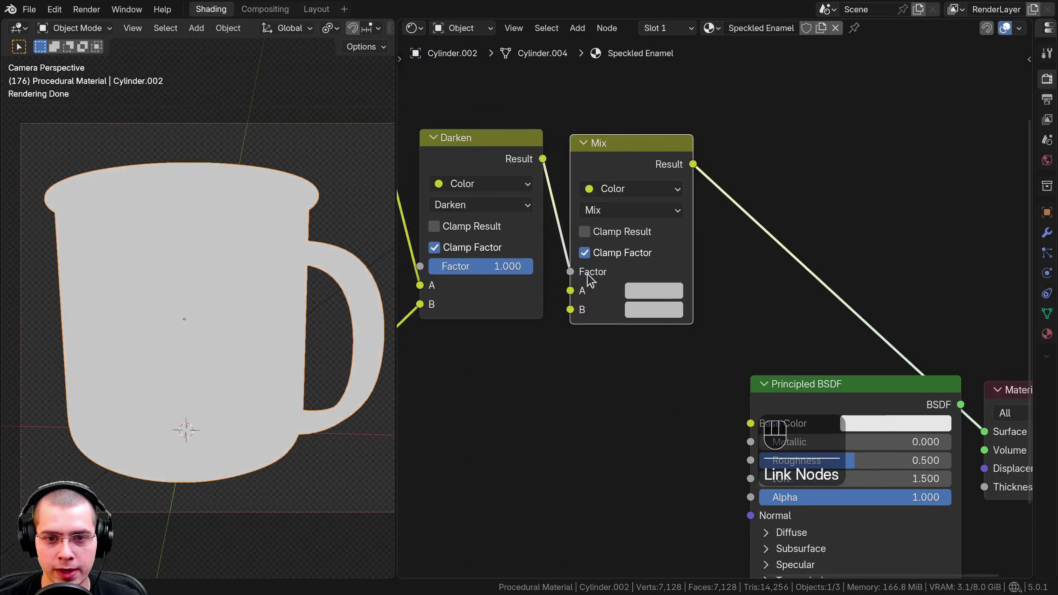
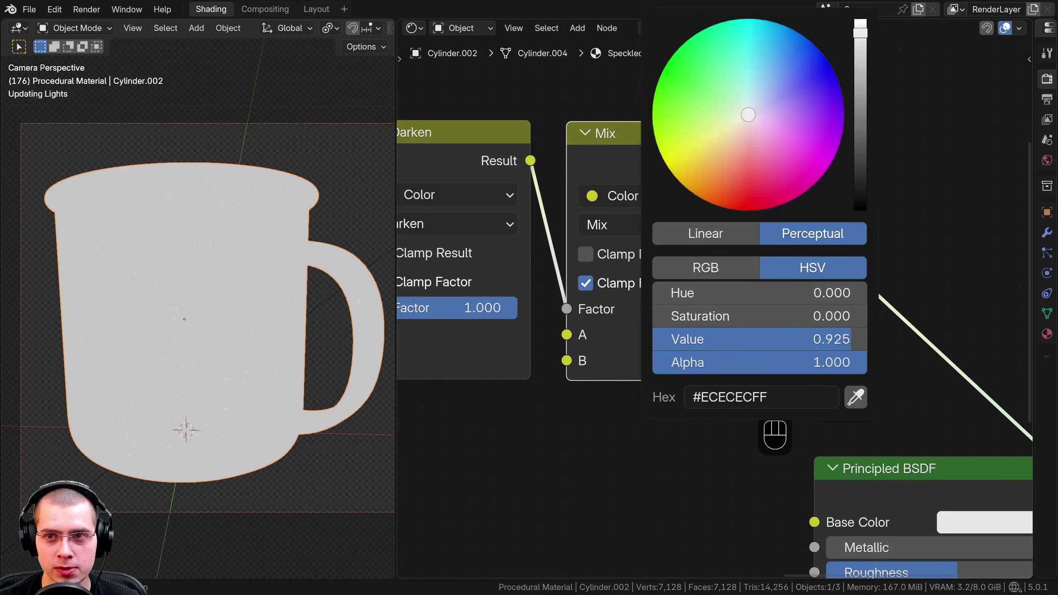
# Set Mix B to a deep blue for white-speckled enamel, frame Darken and Mix as Color, and reopen the blue to refine it
pyautogui.click(693, 367)
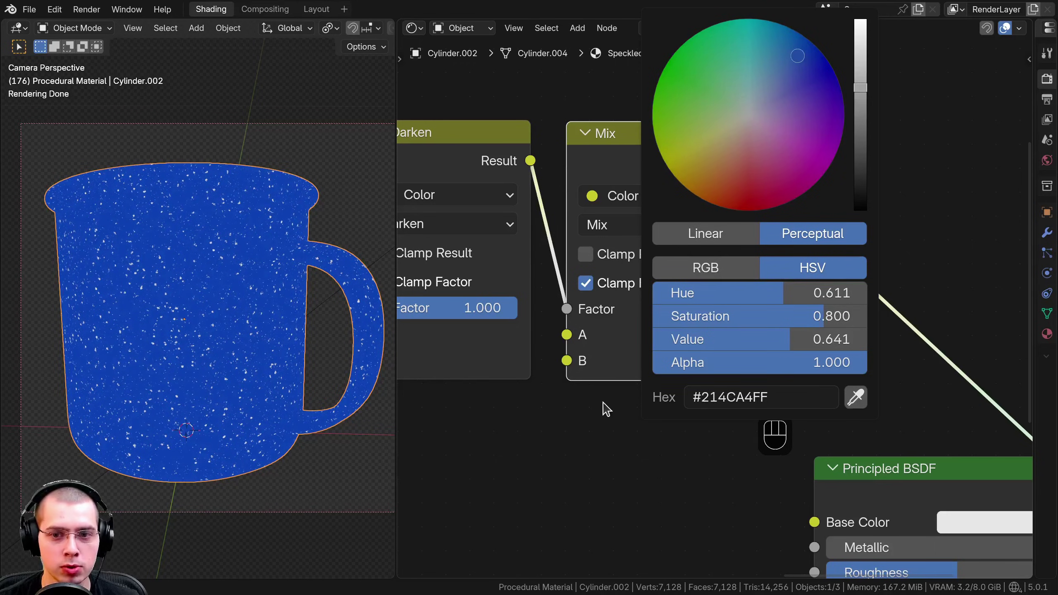
pyautogui.press('ctrl+v')
pyautogui.click(650, 164)
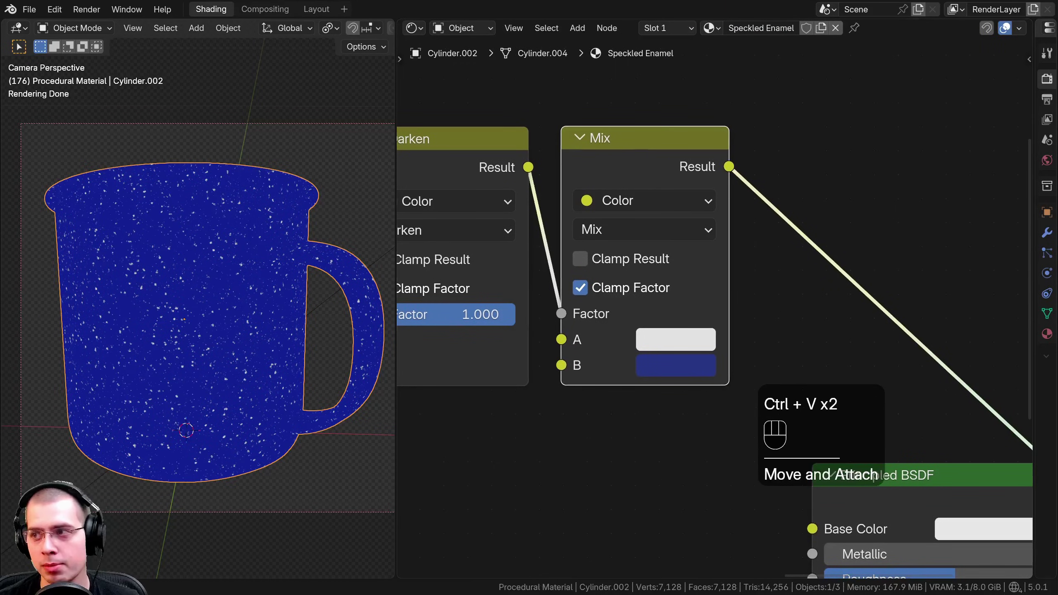
pyautogui.click(656, 339)
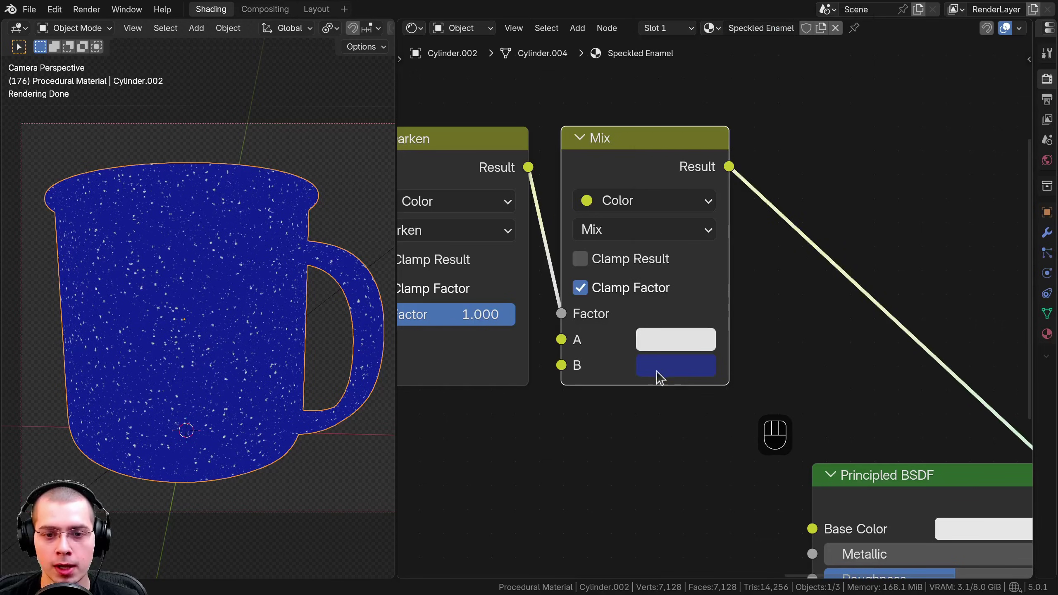
pyautogui.click(668, 375)
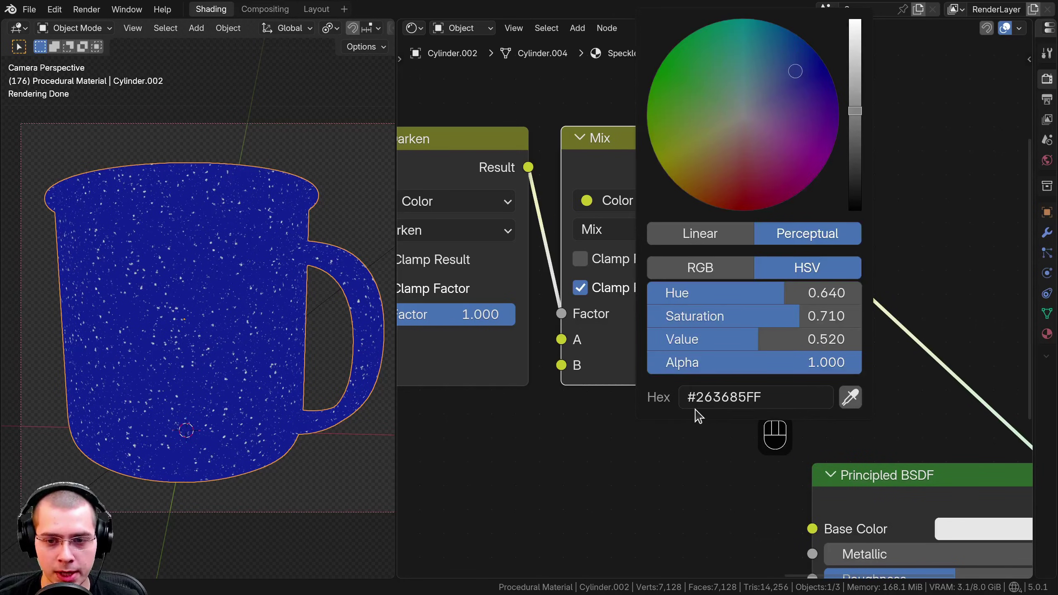
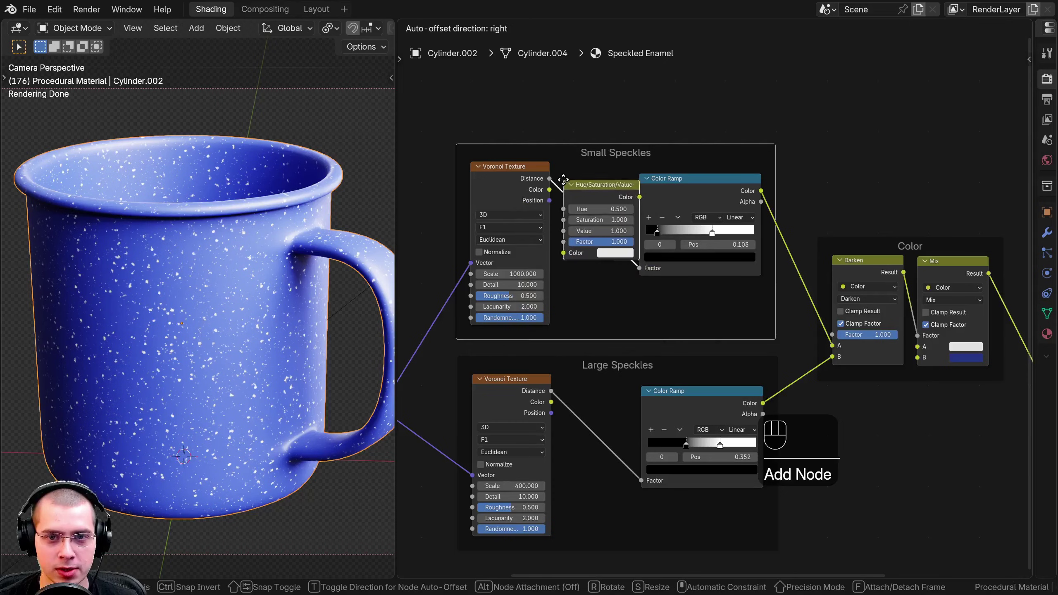
pyautogui.click(568, 184)
pyautogui.click(605, 192)
pyautogui.click(515, 187)
pyautogui.click(693, 193)
pyautogui.press('shift+a')
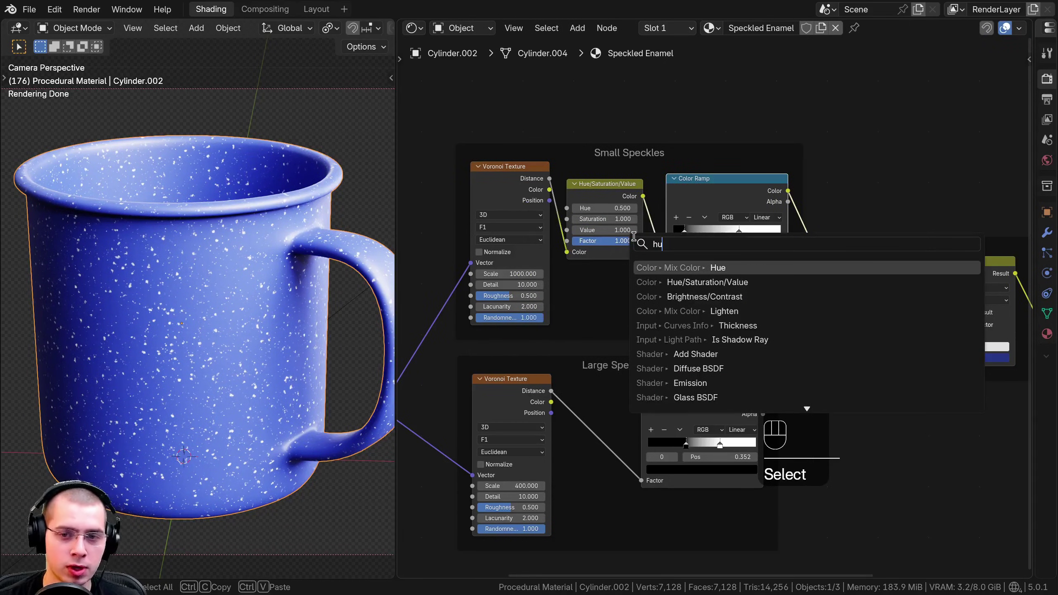
pyautogui.press('shift+a')
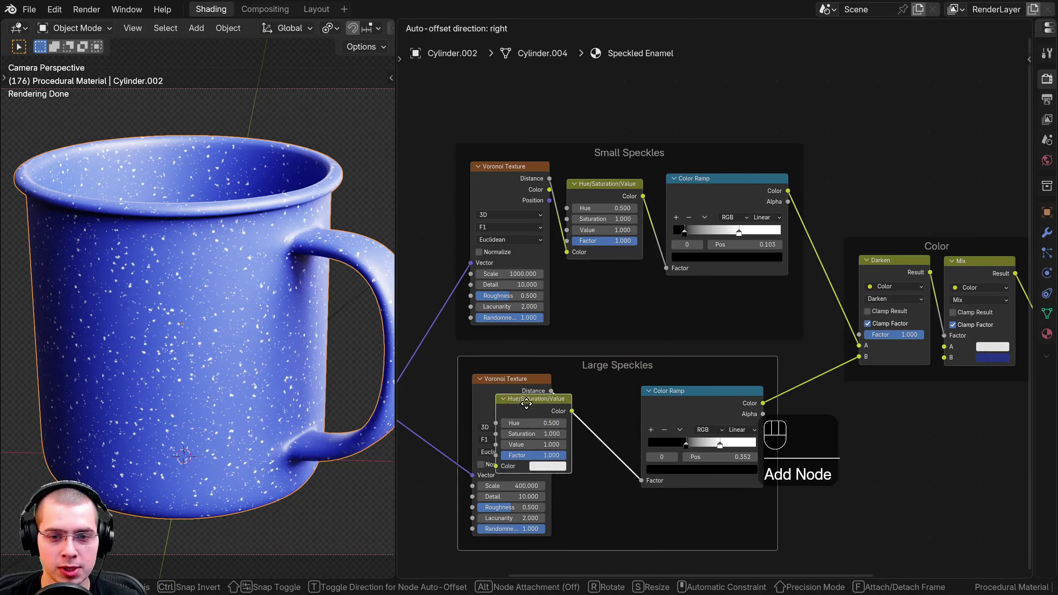
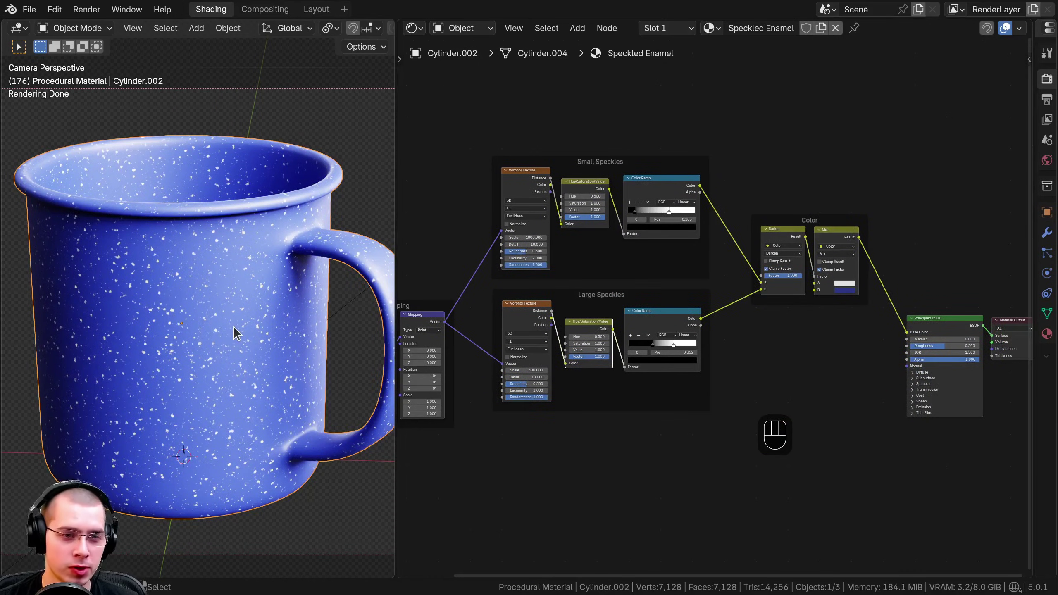
pyautogui.click(274, 6)
pyautogui.middleClick(199, 287)
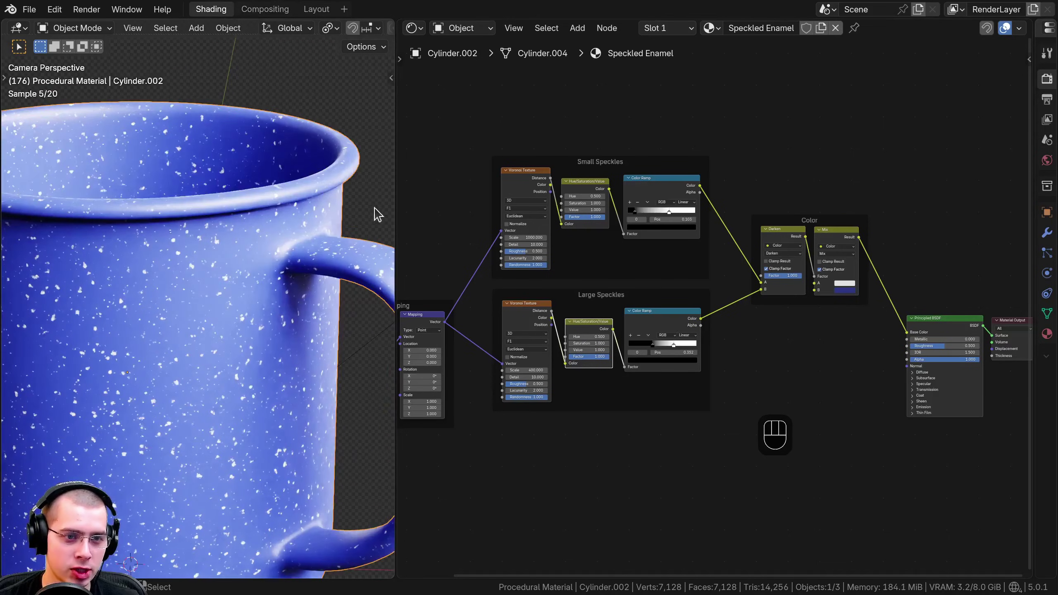
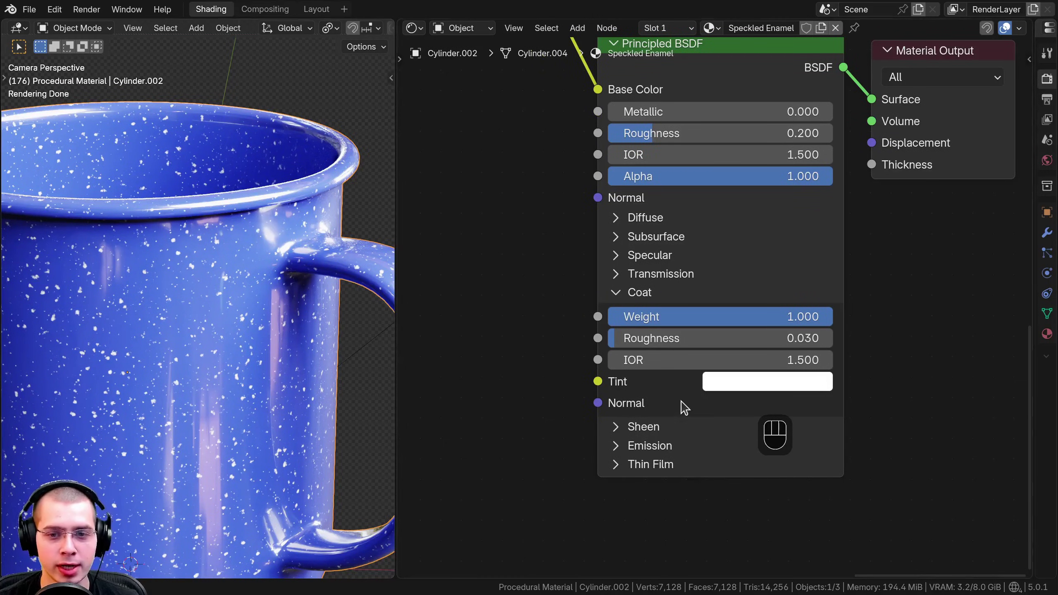
# Set the Principled BSDF Coat Weight to 1.000 and Coat Roughness to 0.070
pyautogui.click(706, 343)
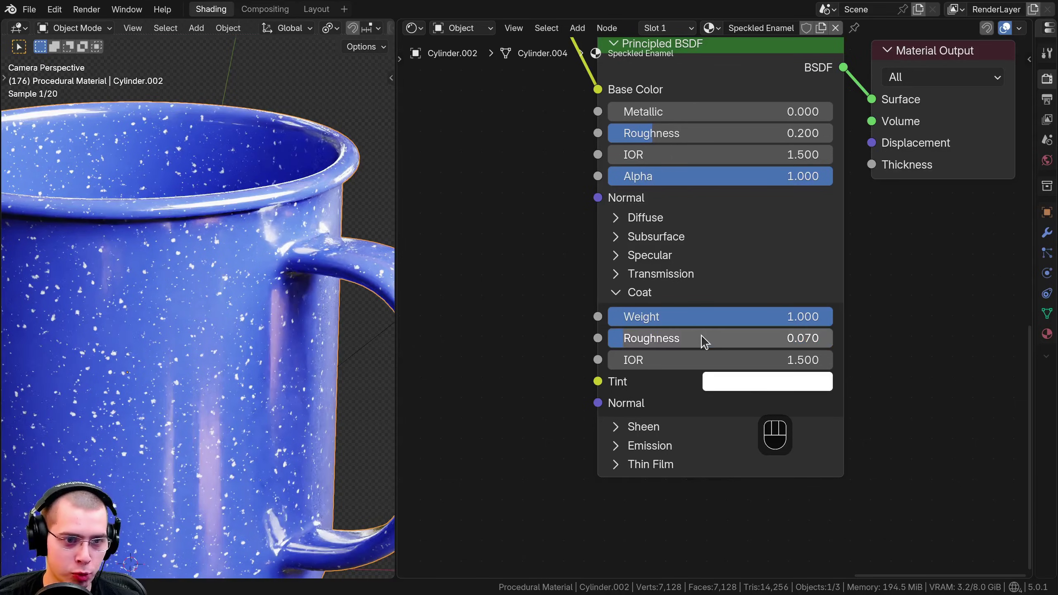
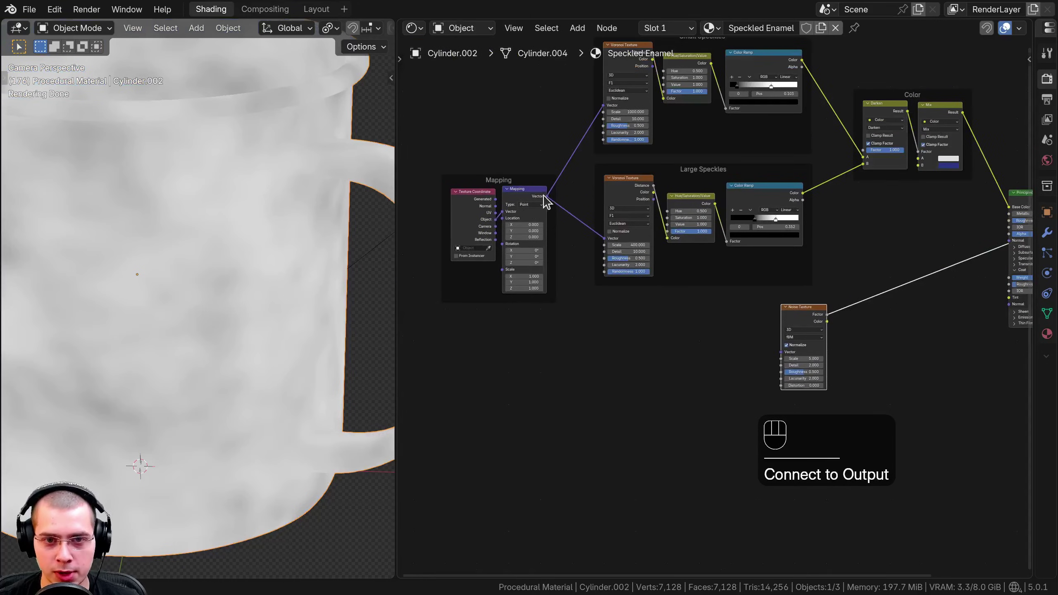
# Add a Noise Texture at scale 40 fed by the Mapping vector and preview its cloudy pattern on the mug
pyautogui.moveTo(520, 232); pyautogui.dragTo(833, 359)
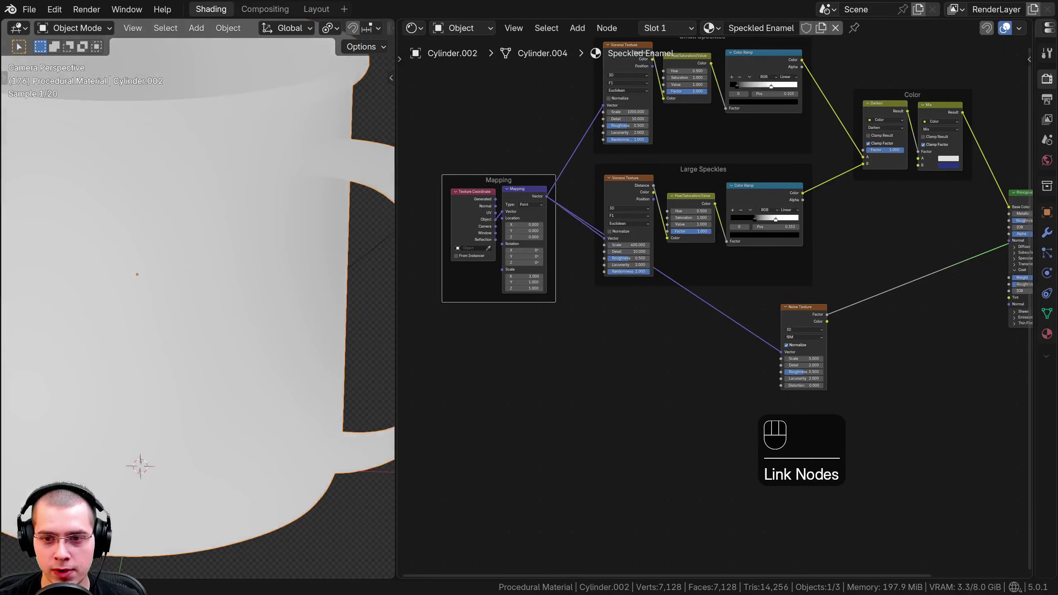
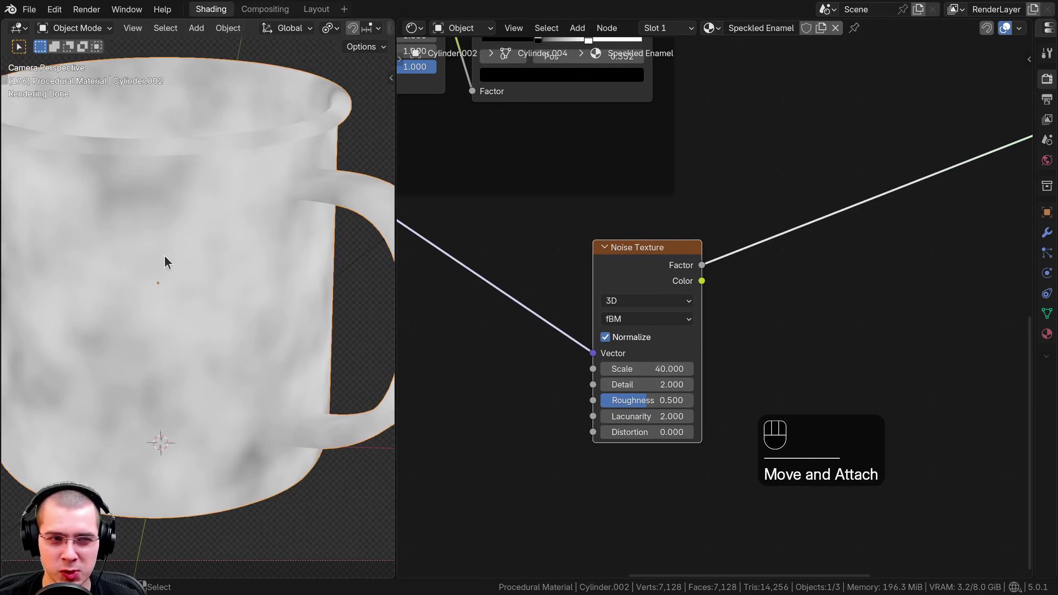
pyautogui.click(225, 241)
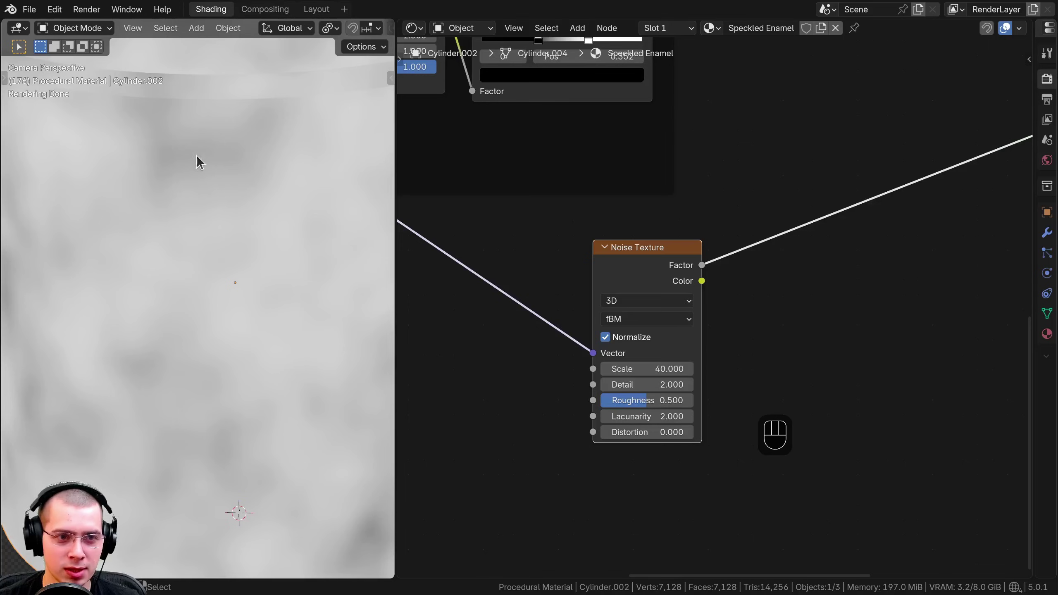
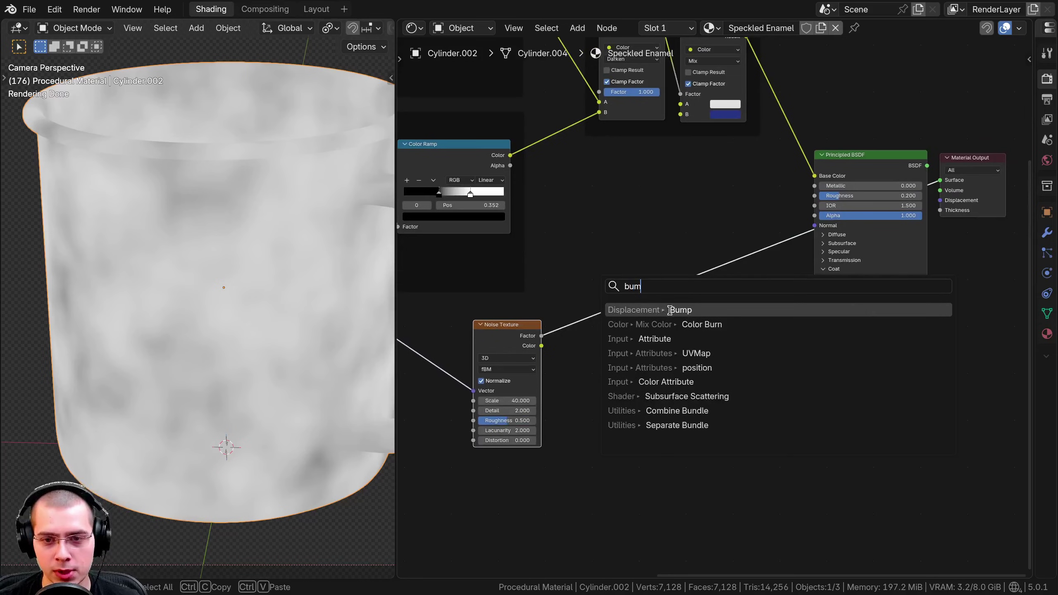
# Add a Bump node at distance 0.001 from the Noise factor, driving both the BSDF normal and coat normal
pyautogui.press('shift+a')
pyautogui.click(662, 329)
pyautogui.moveTo(478, 325); pyautogui.dragTo(652, 421)
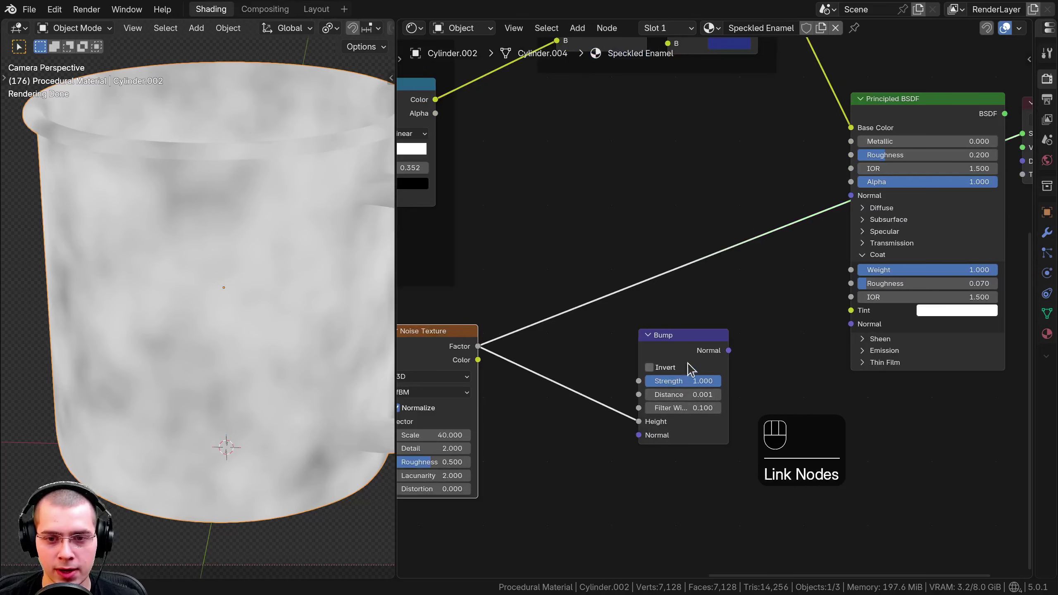
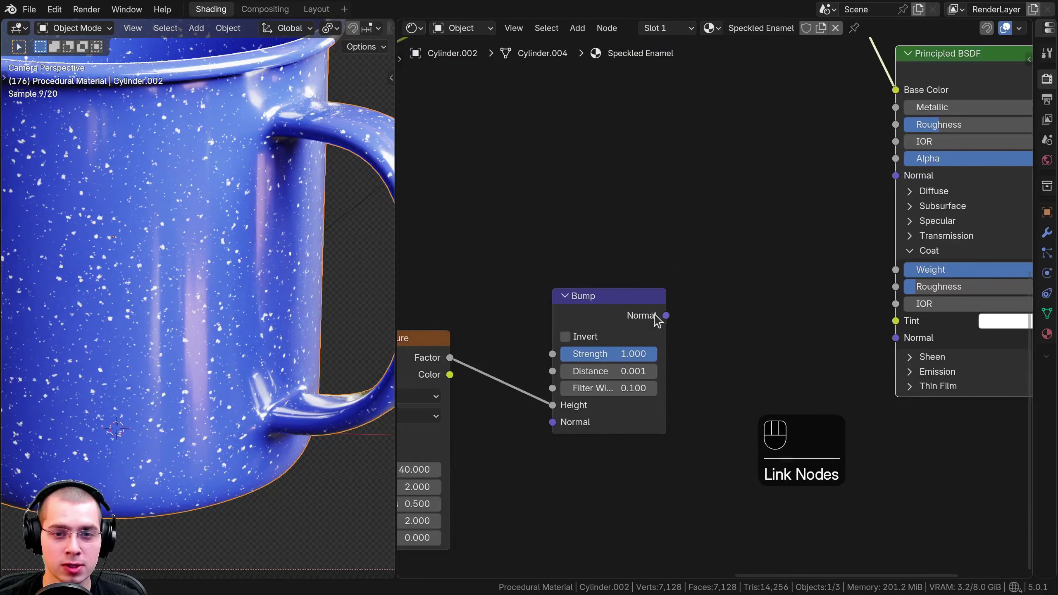
pyautogui.moveTo(671, 296); pyautogui.dragTo(893, 177)
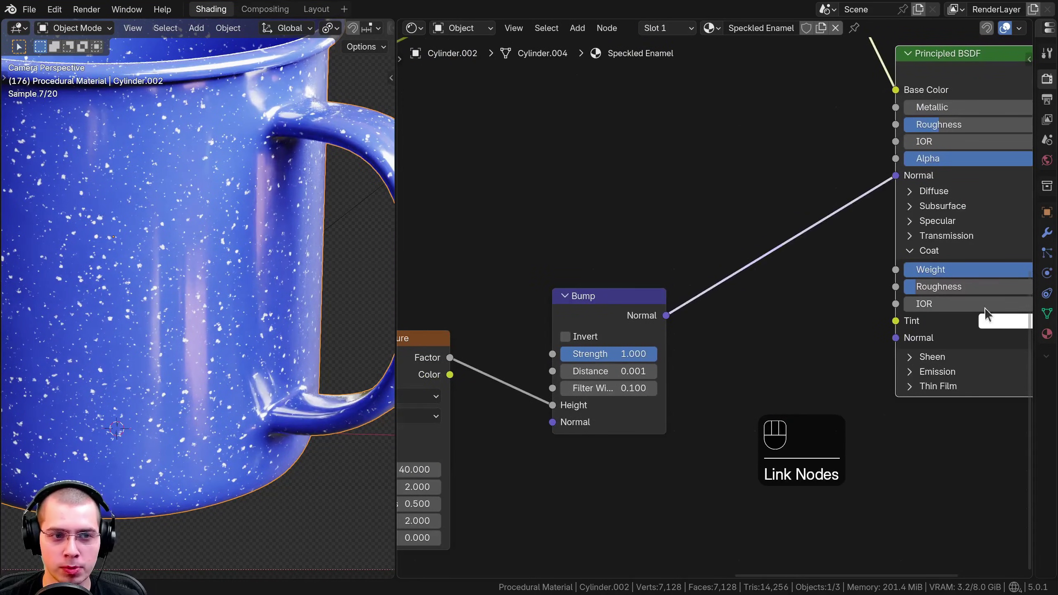
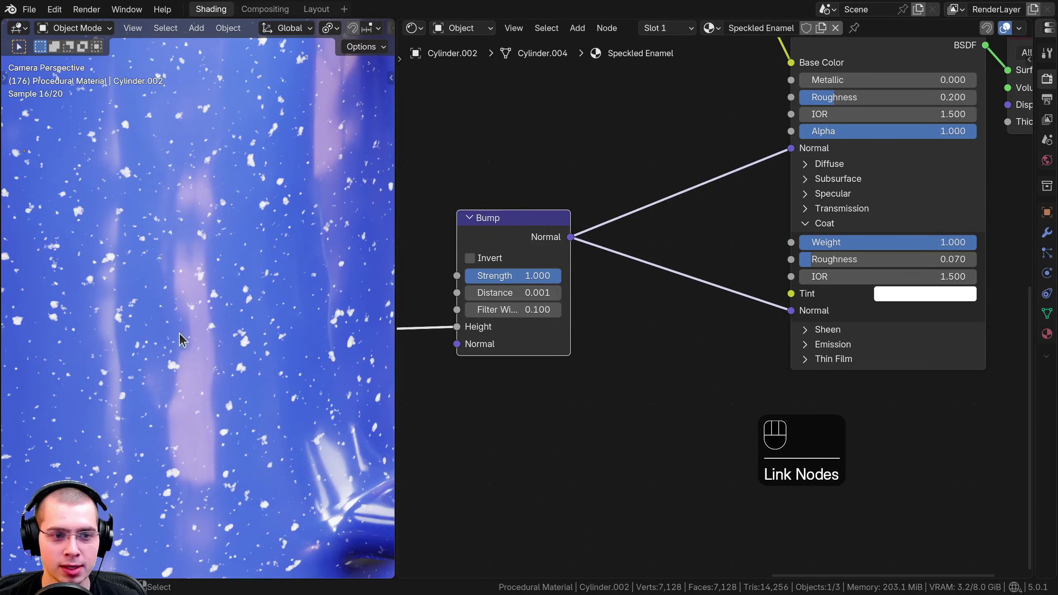
pyautogui.moveTo(215, 302); pyautogui.dragTo(205, 336)
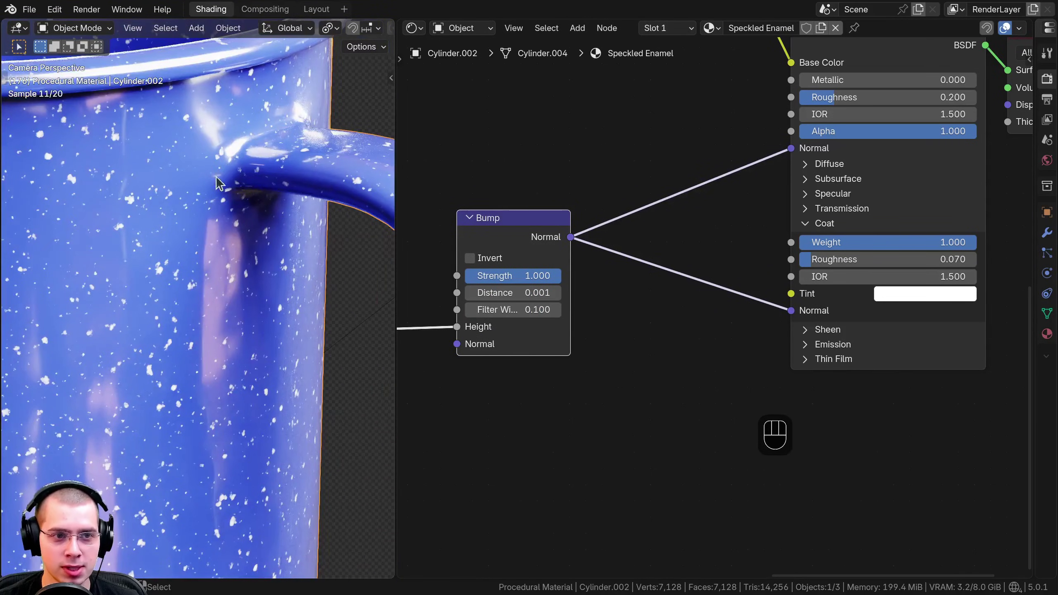
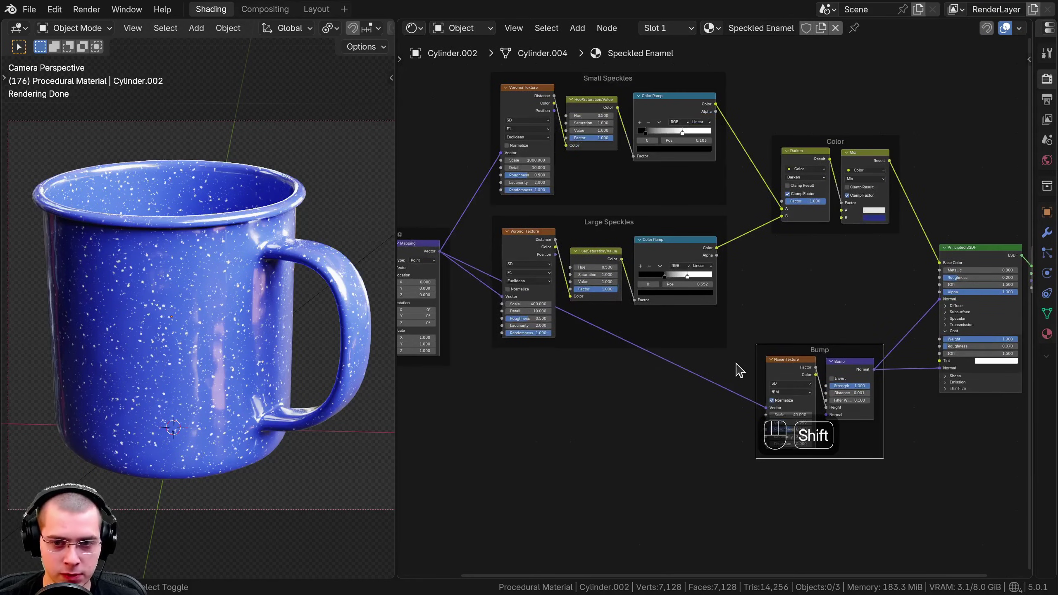
# Frame the Noise Texture and Bump nodes as 'Bump' and move the frame beneath Large Speckles
pyautogui.click(738, 368)
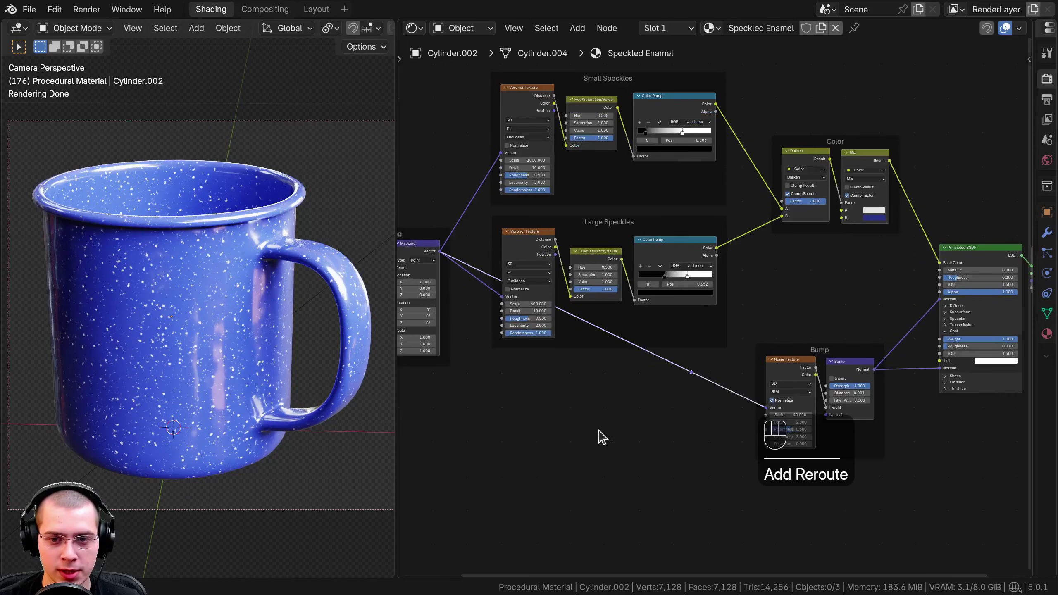
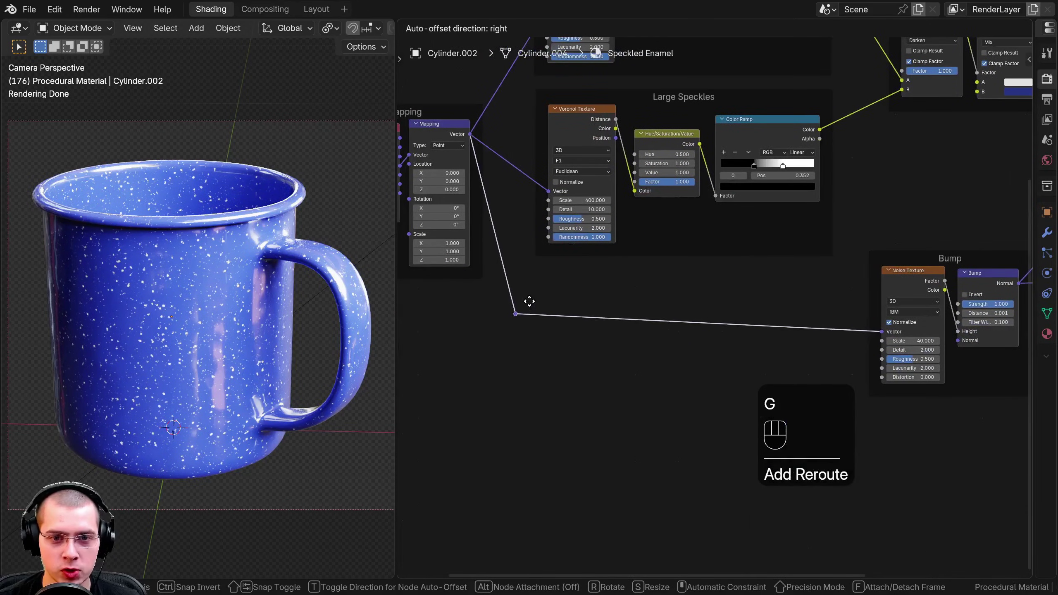
pyautogui.moveTo(543, 315); pyautogui.dragTo(529, 270)
pyautogui.press('g')
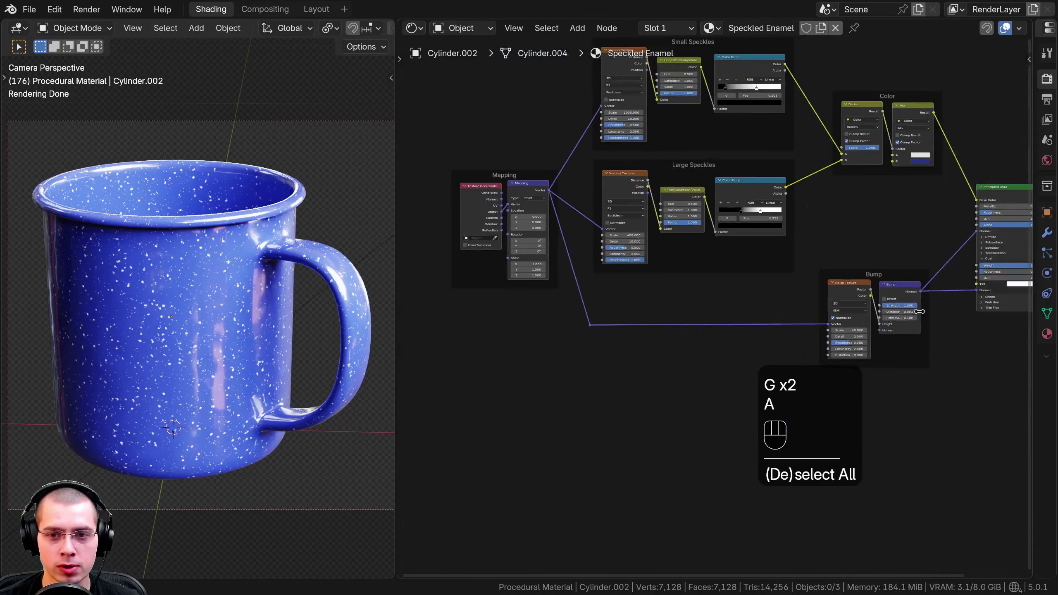
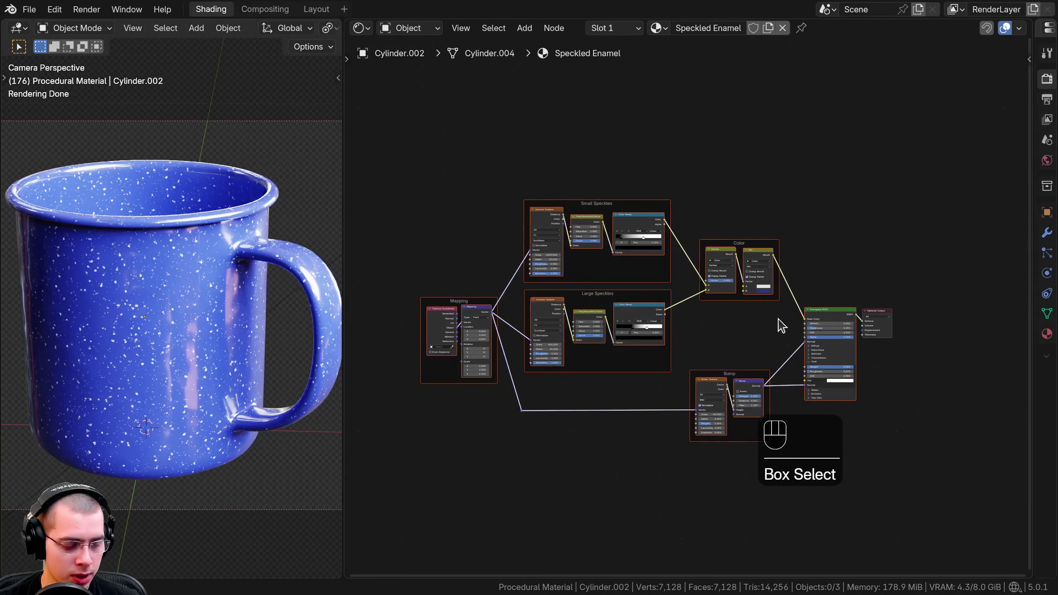
# Group all nodes with Ctrl+G as 'Speckled Enamel' and start renaming its BSDF output socket to Shader
pyautogui.press('ctrl+g')
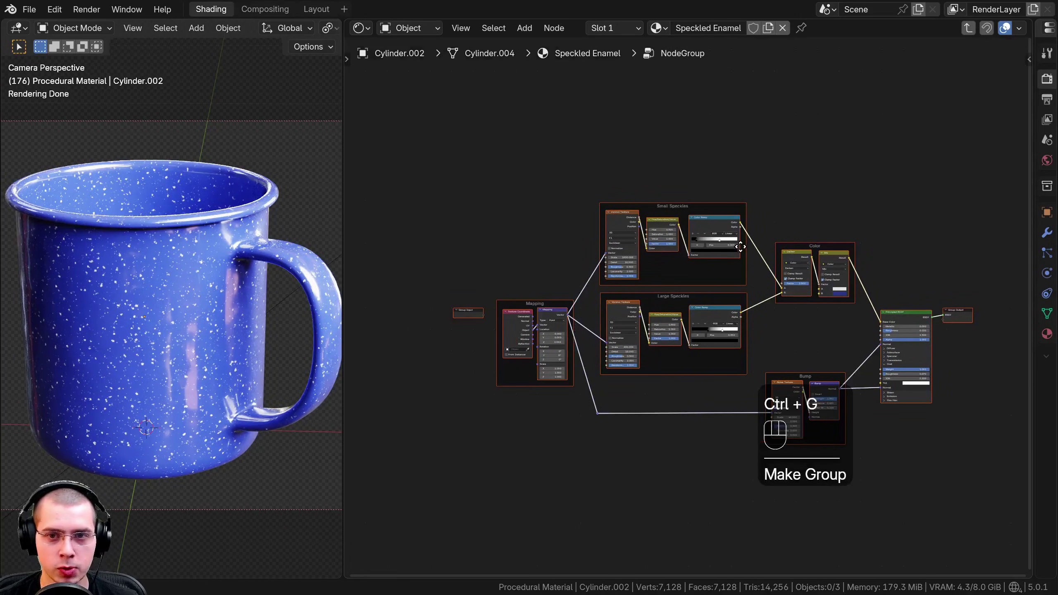
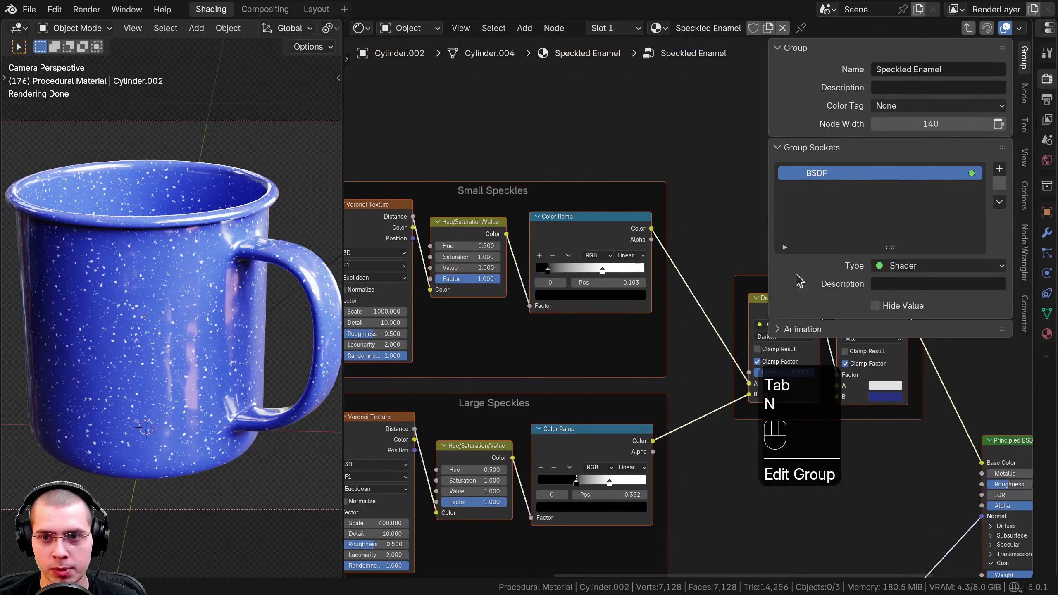
pyautogui.click(1030, 60)
pyautogui.click(1027, 65)
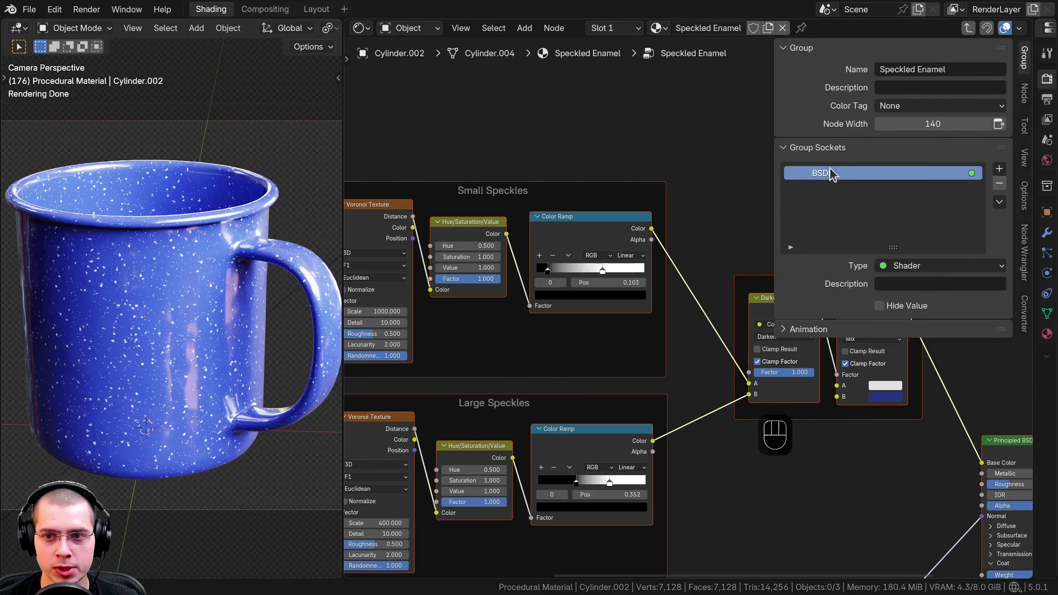
pyautogui.click(828, 177)
pyautogui.click(828, 168)
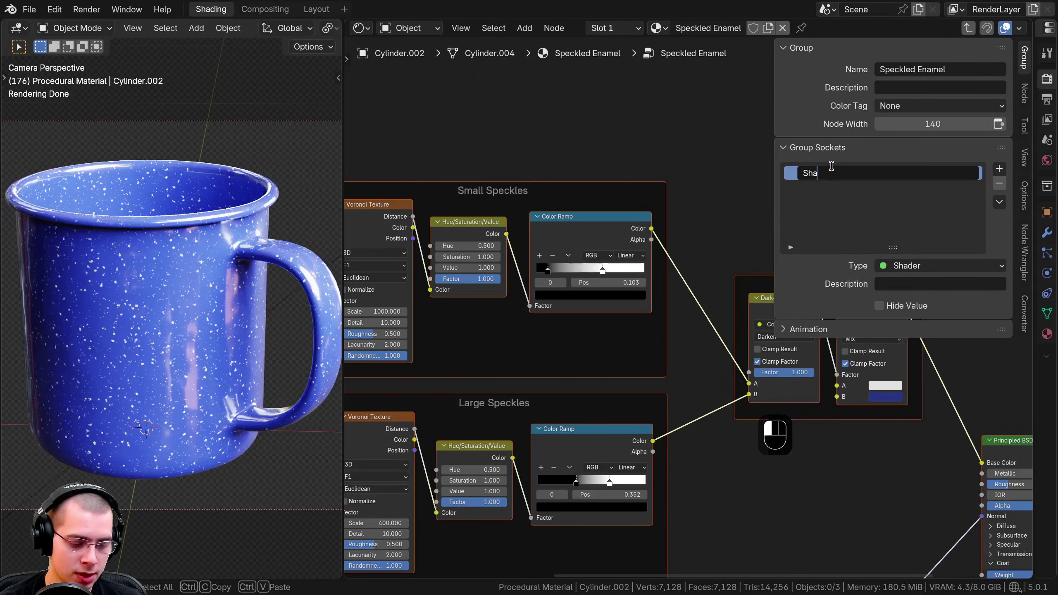
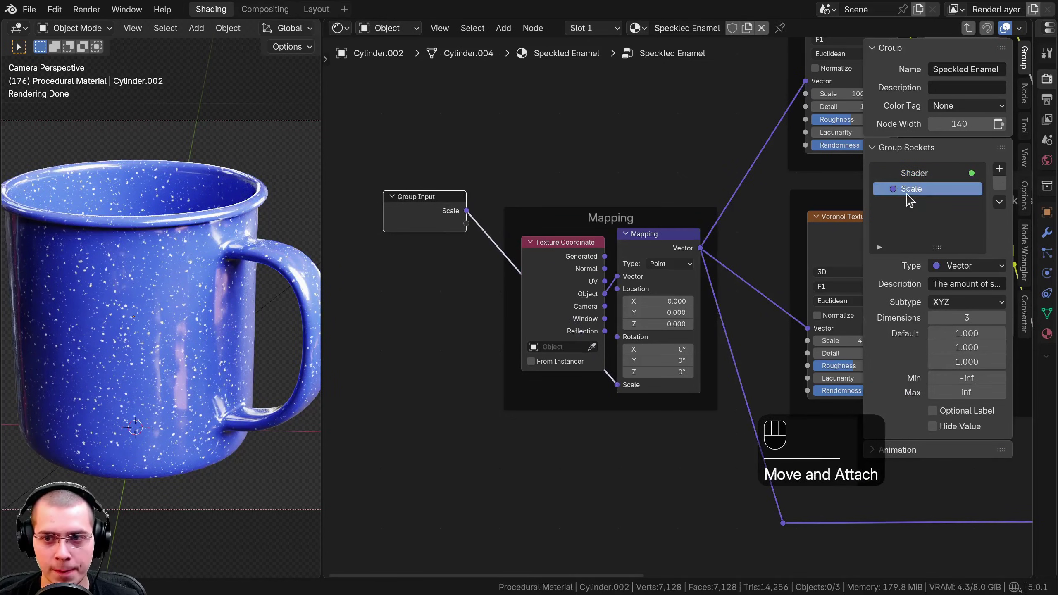
# Expose a Small Speckles Scale input driving the small Voronoi and a Value input from the Hue/Saturation/Value node
pyautogui.click(910, 199)
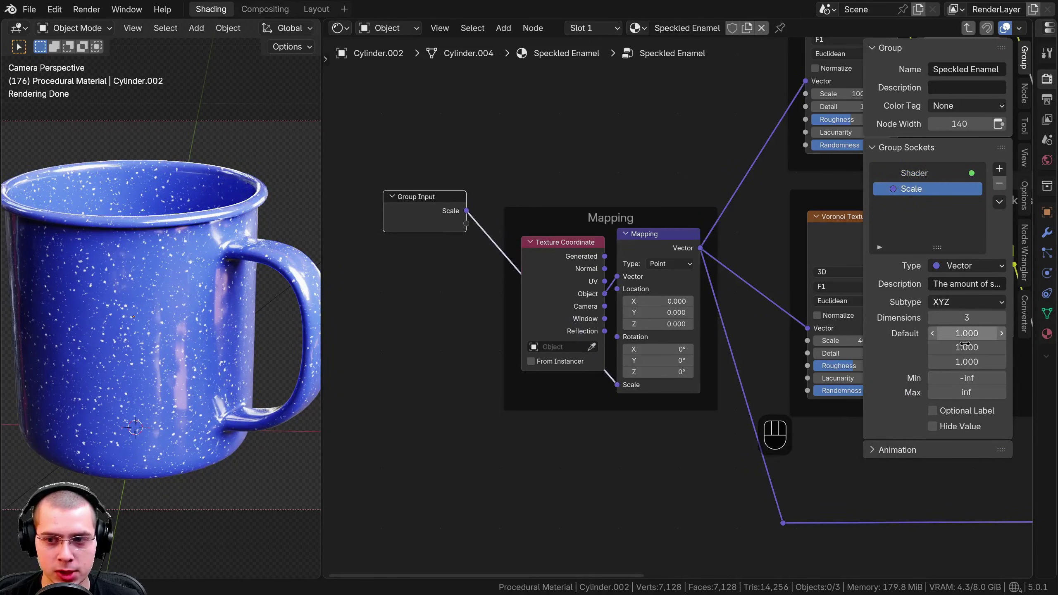
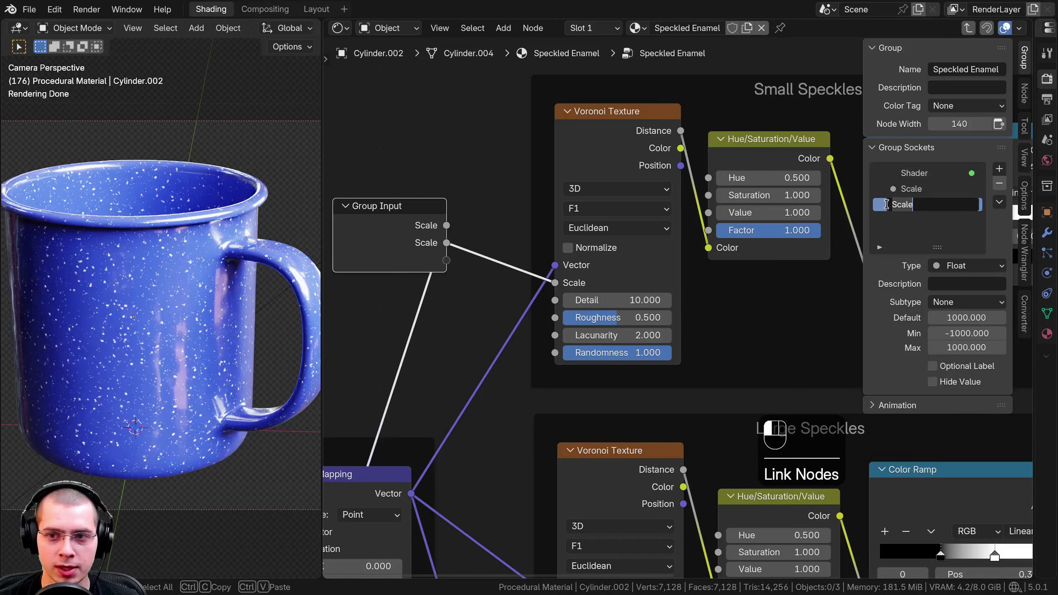
pyautogui.click(917, 207)
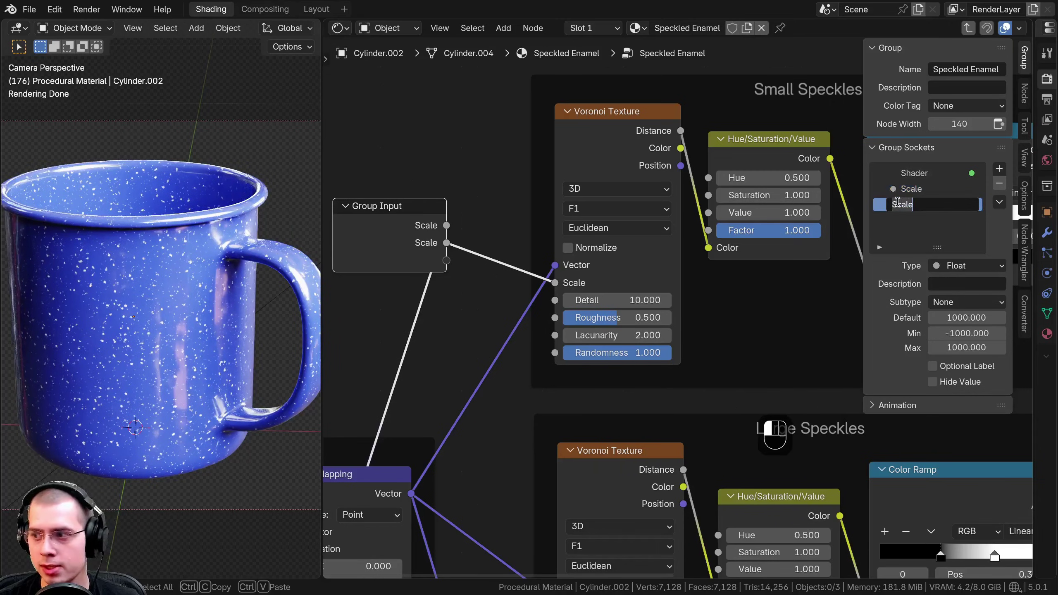
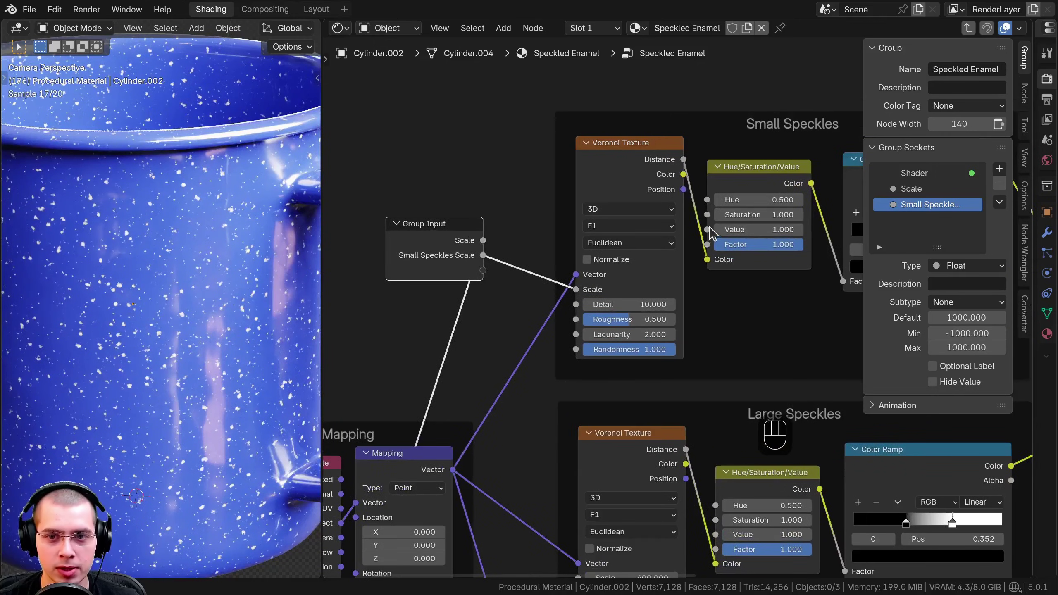
pyautogui.moveTo(621, 256); pyautogui.dragTo(564, 279)
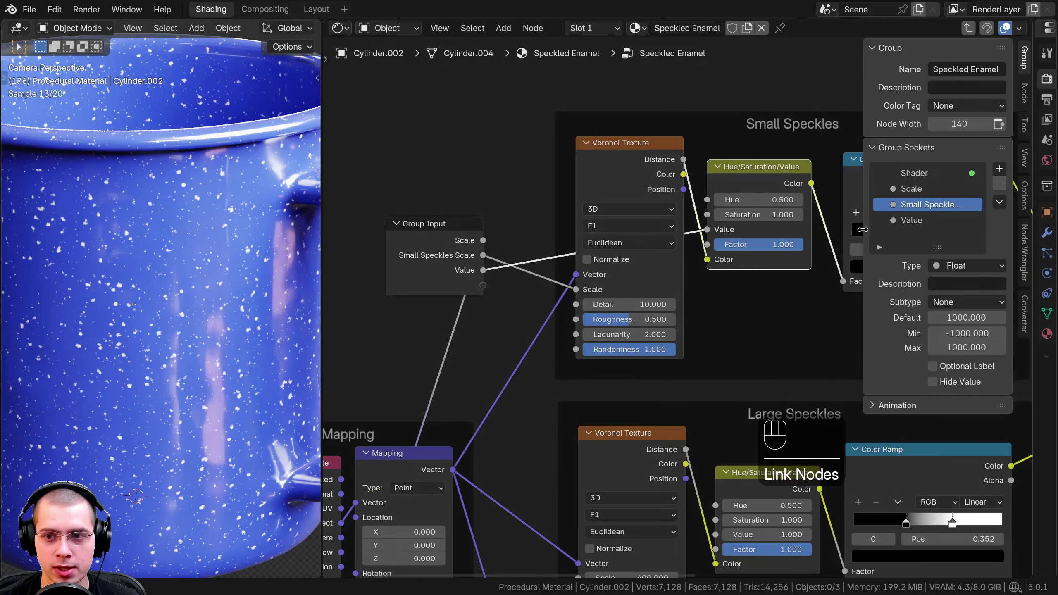
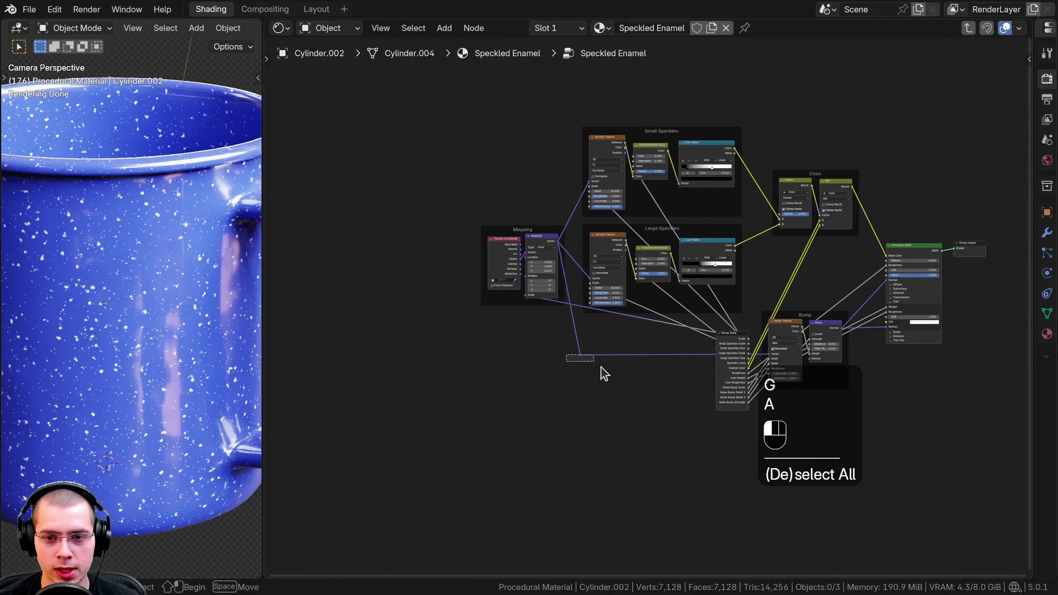
# Wire the remaining colour, roughness, coat and bump parameters to Group Input sockets and move the node left of the tree
pyautogui.click(734, 363)
pyautogui.press('g')
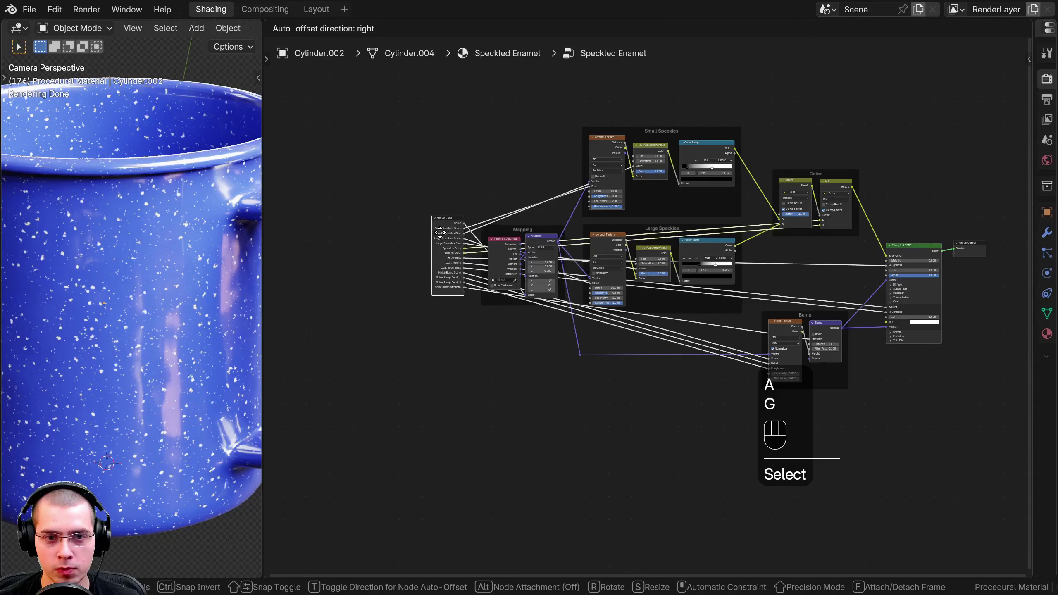